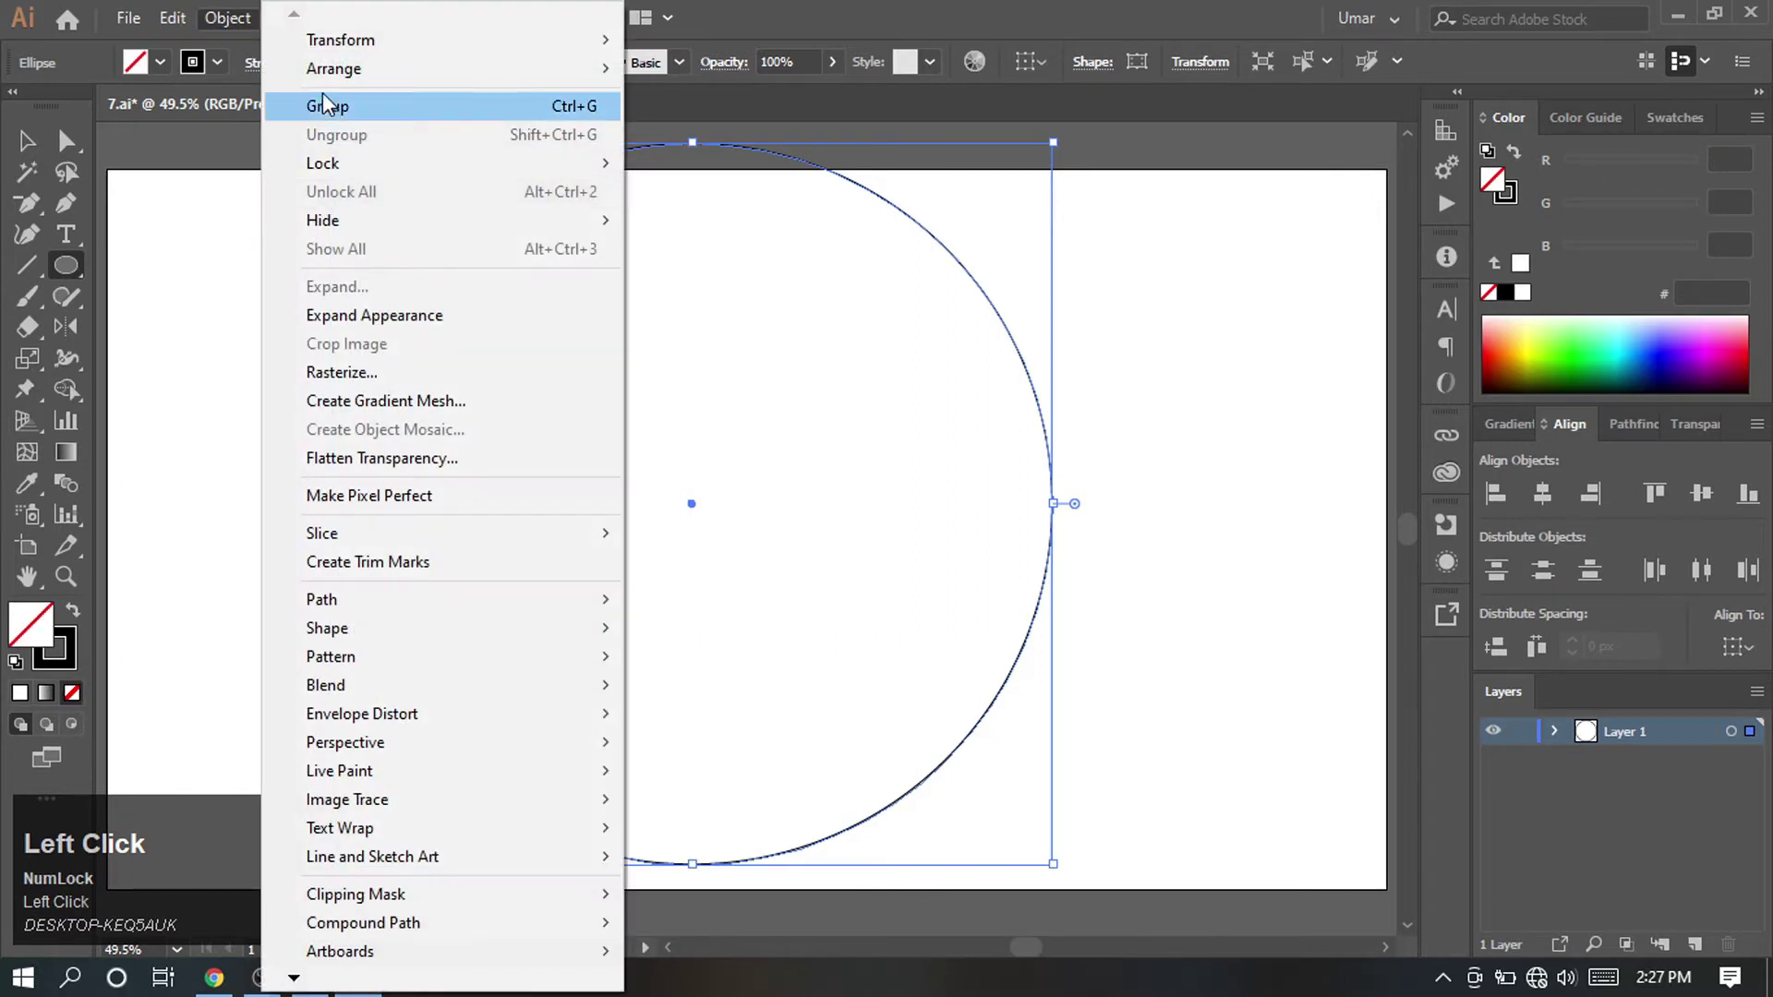
Copy the large circle and paste a copy in place for the inner circle.
click(253, 158)
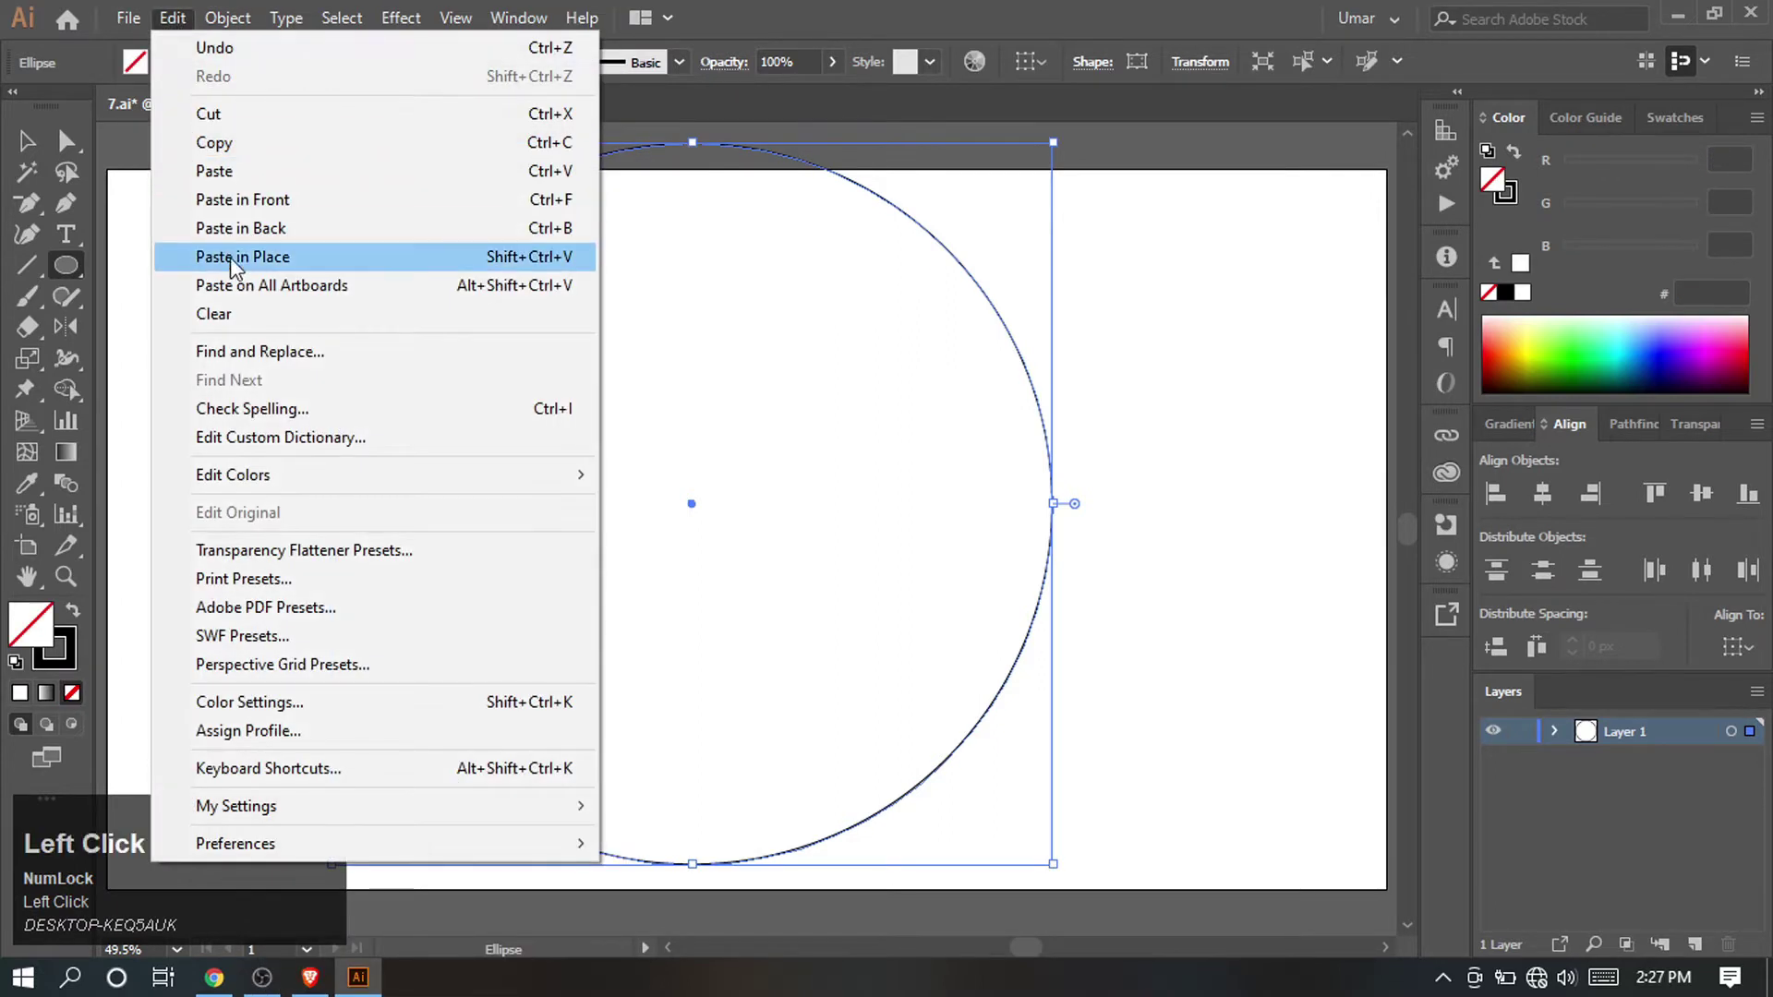
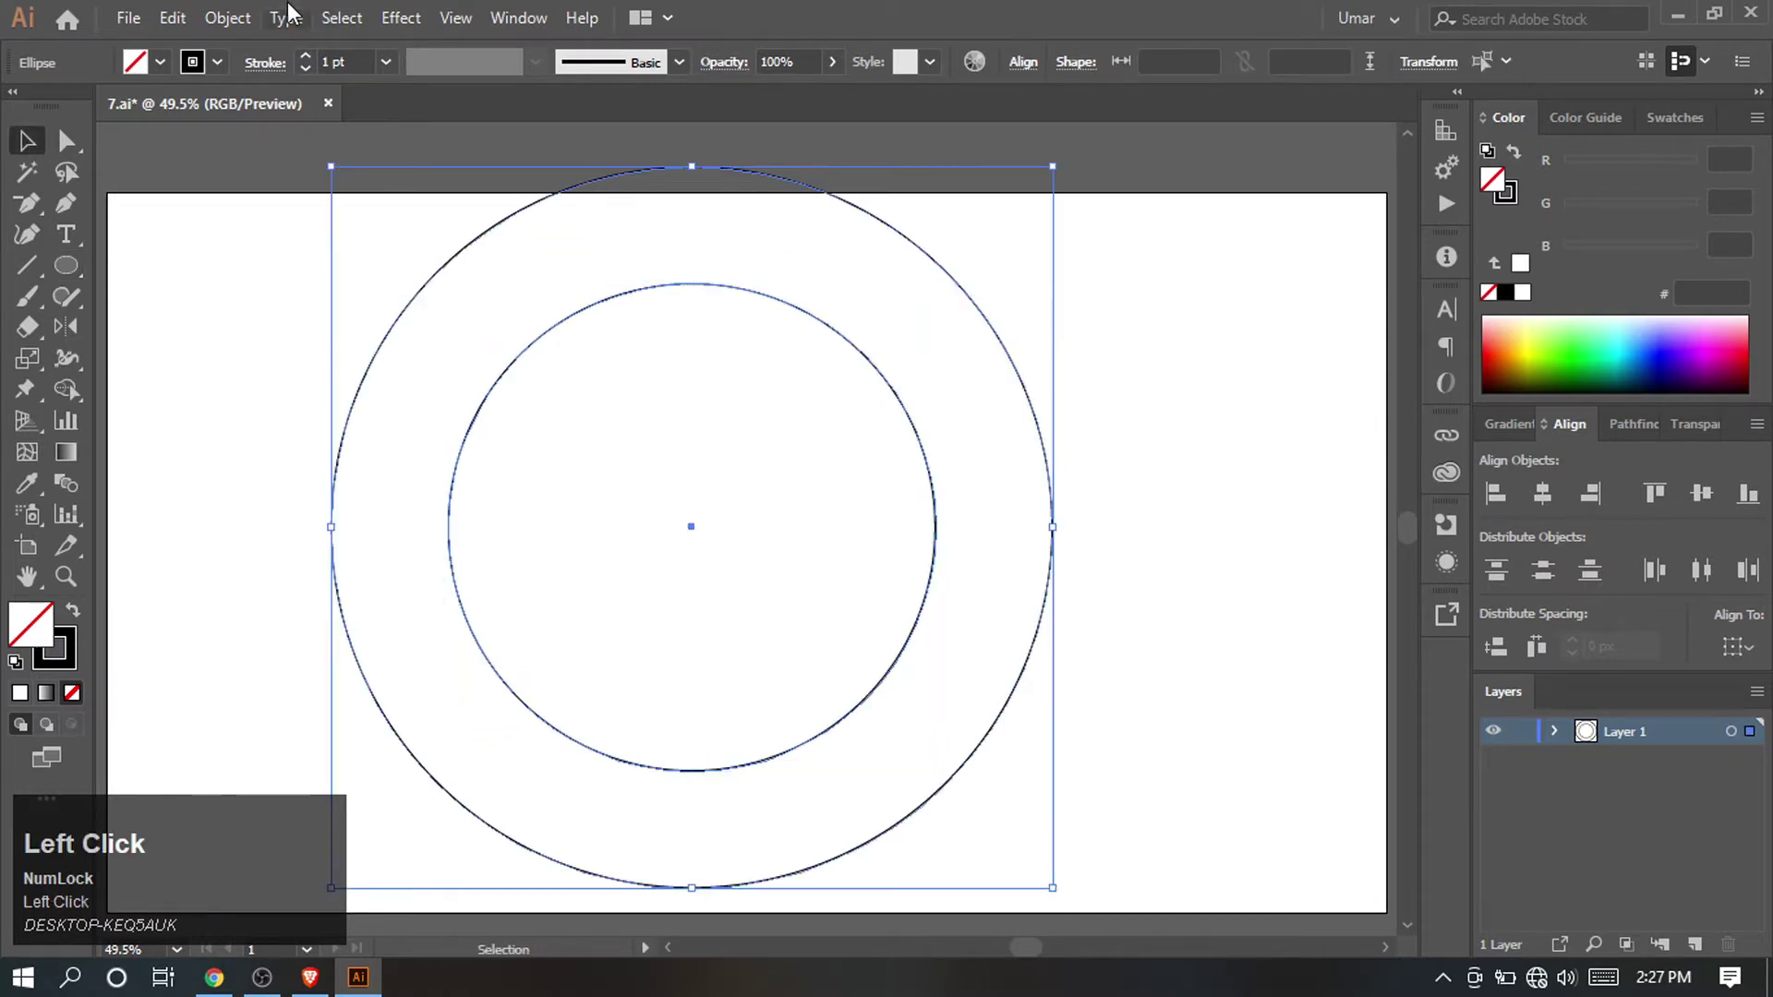
Blend the two circles with 6 specified steps into concentric rings, then choose Object > Expand.
click(730, 764)
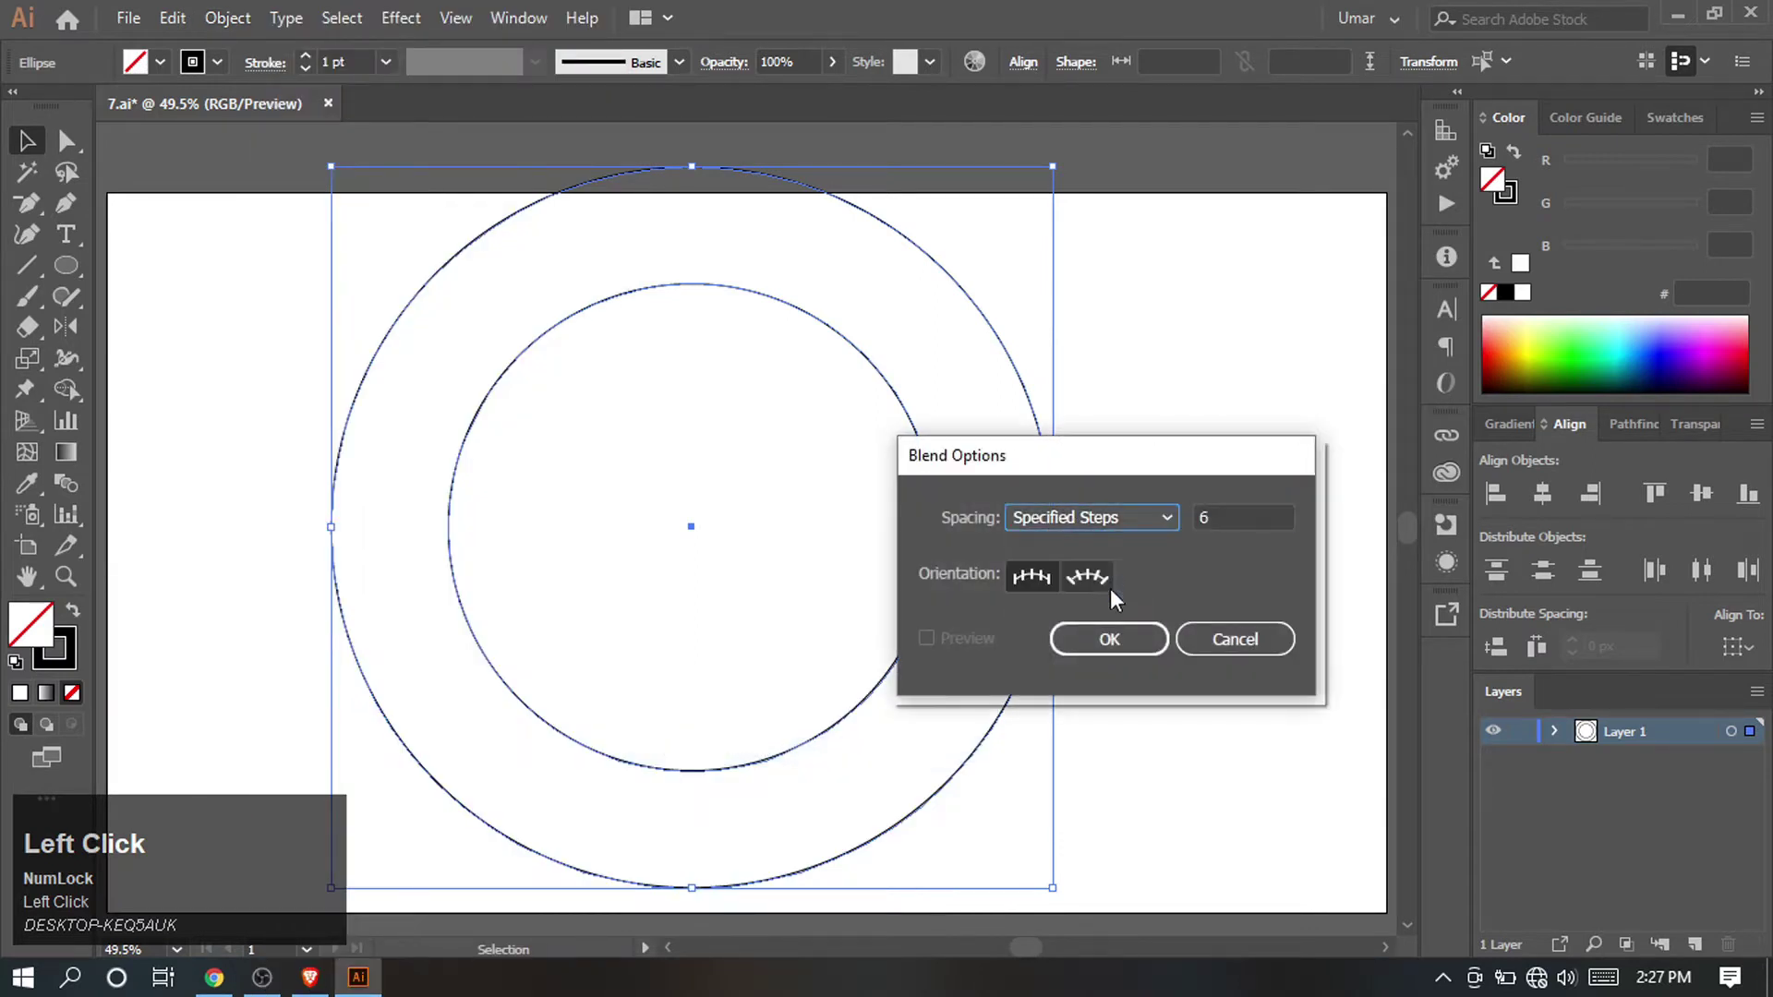
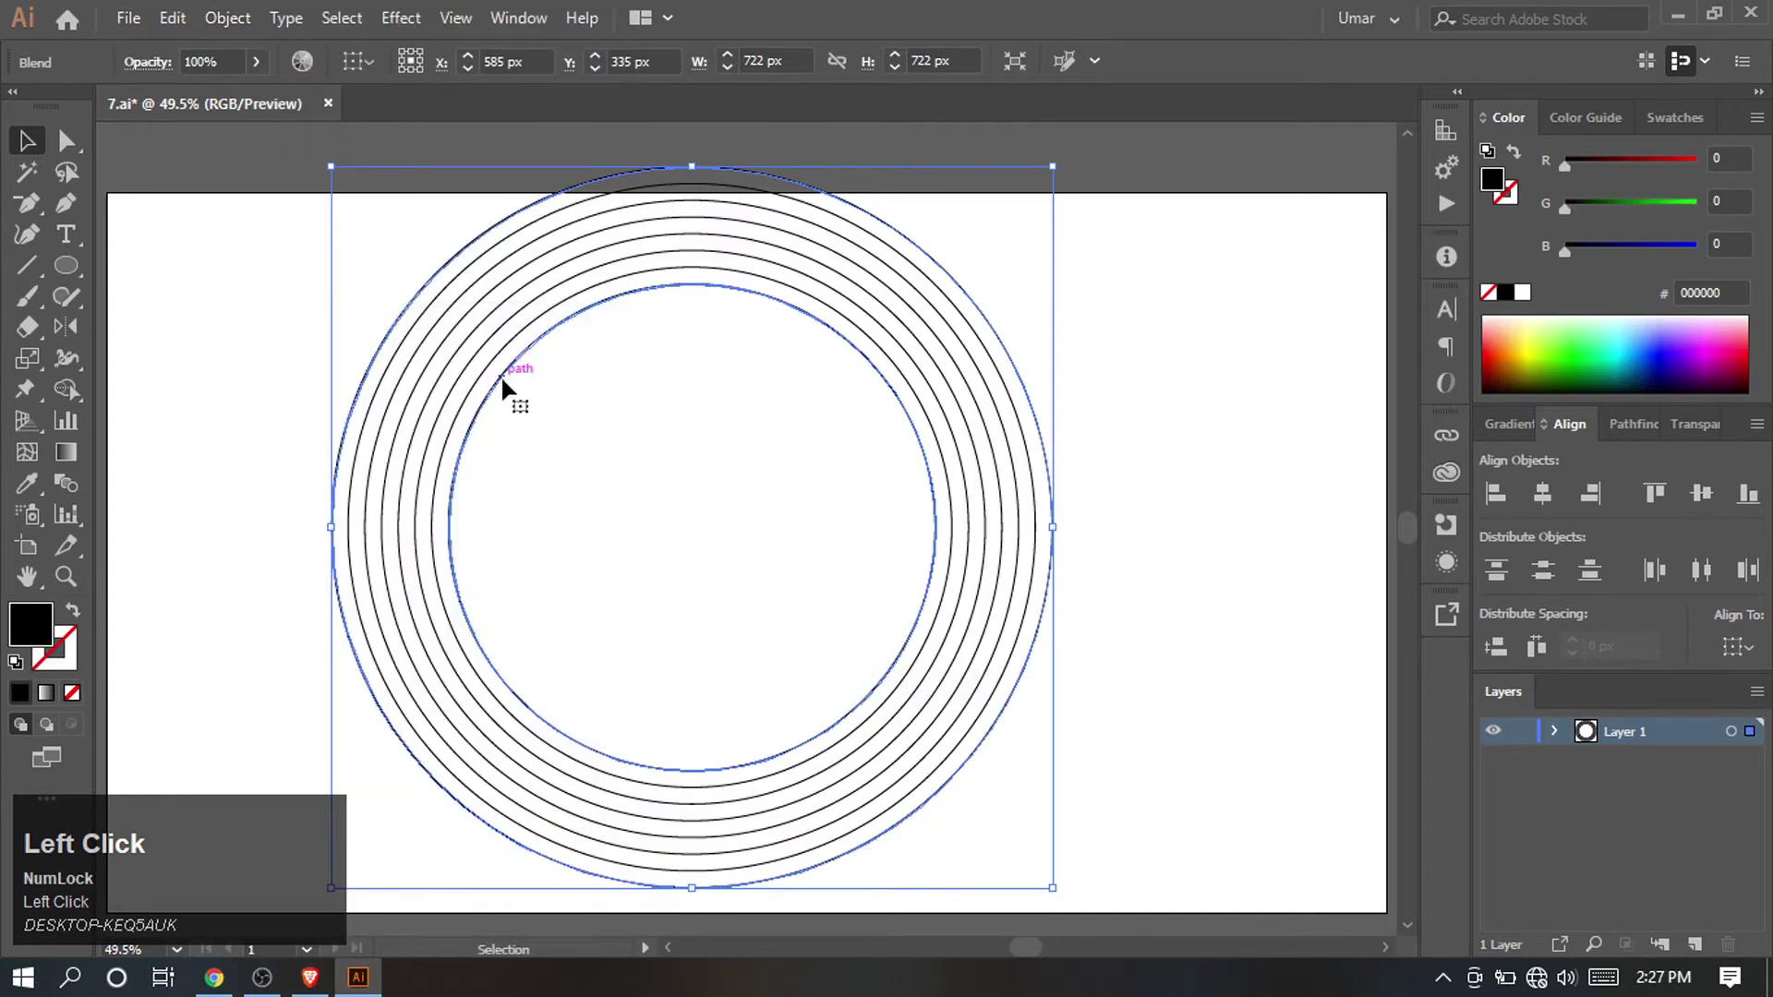
click(225, 24)
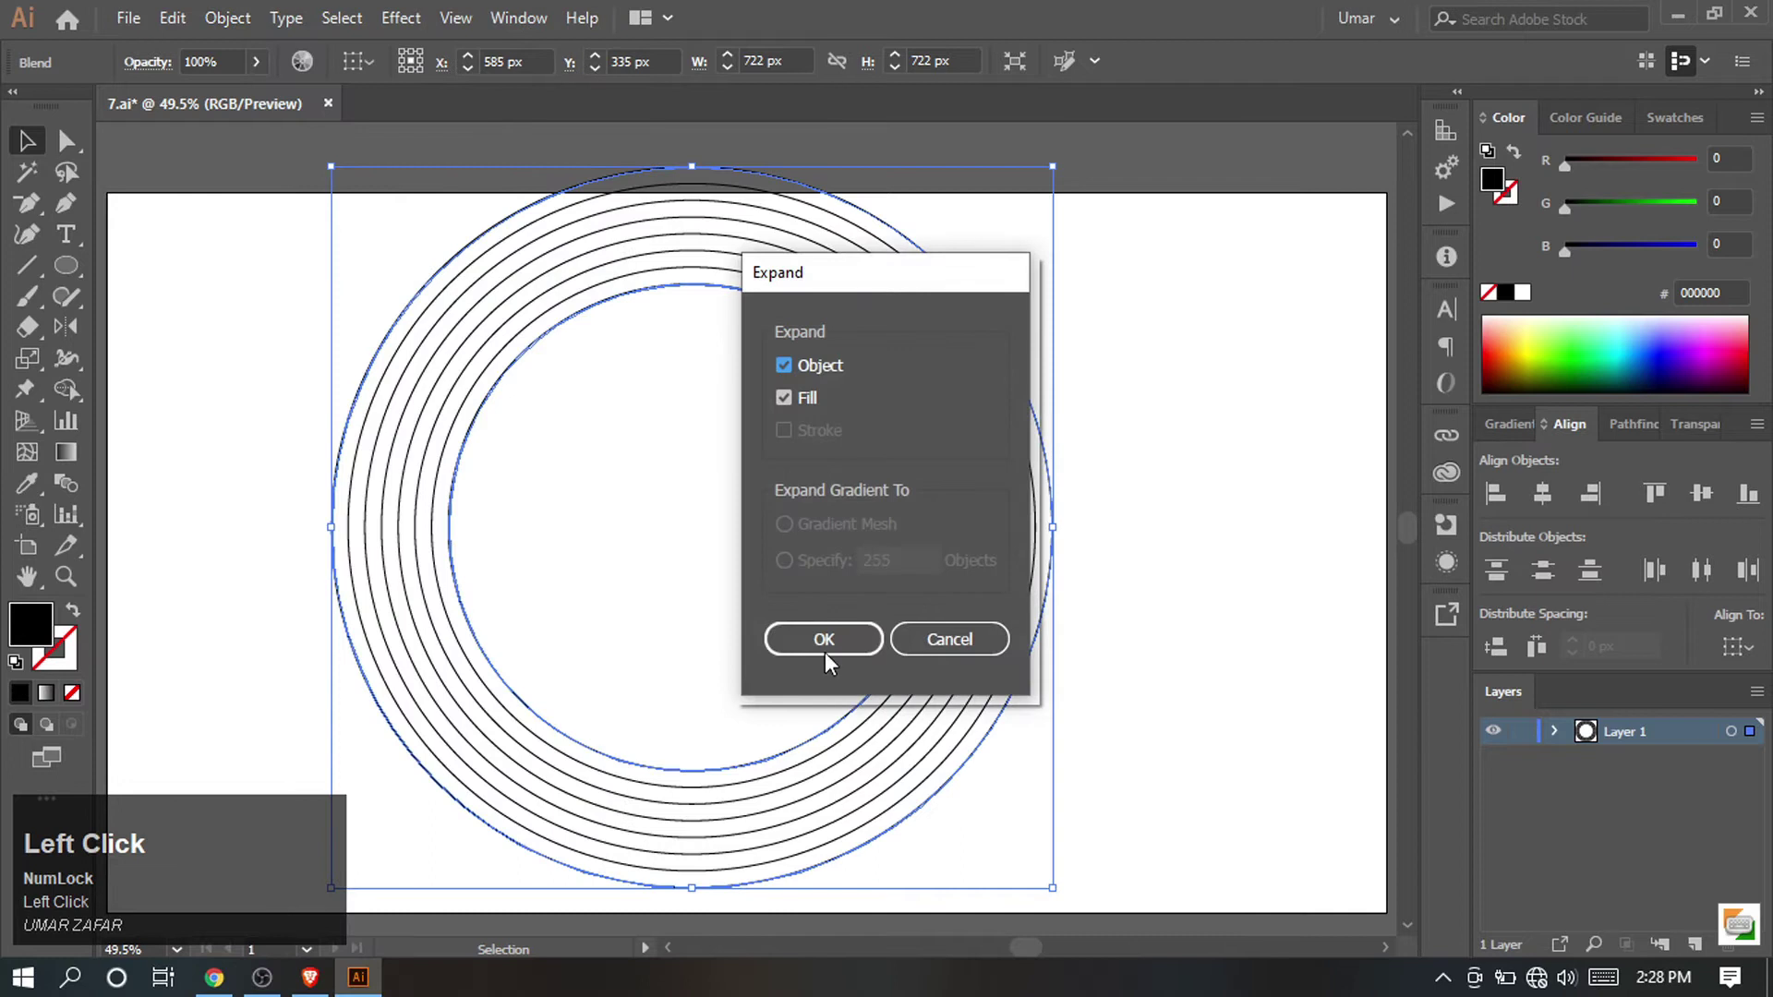
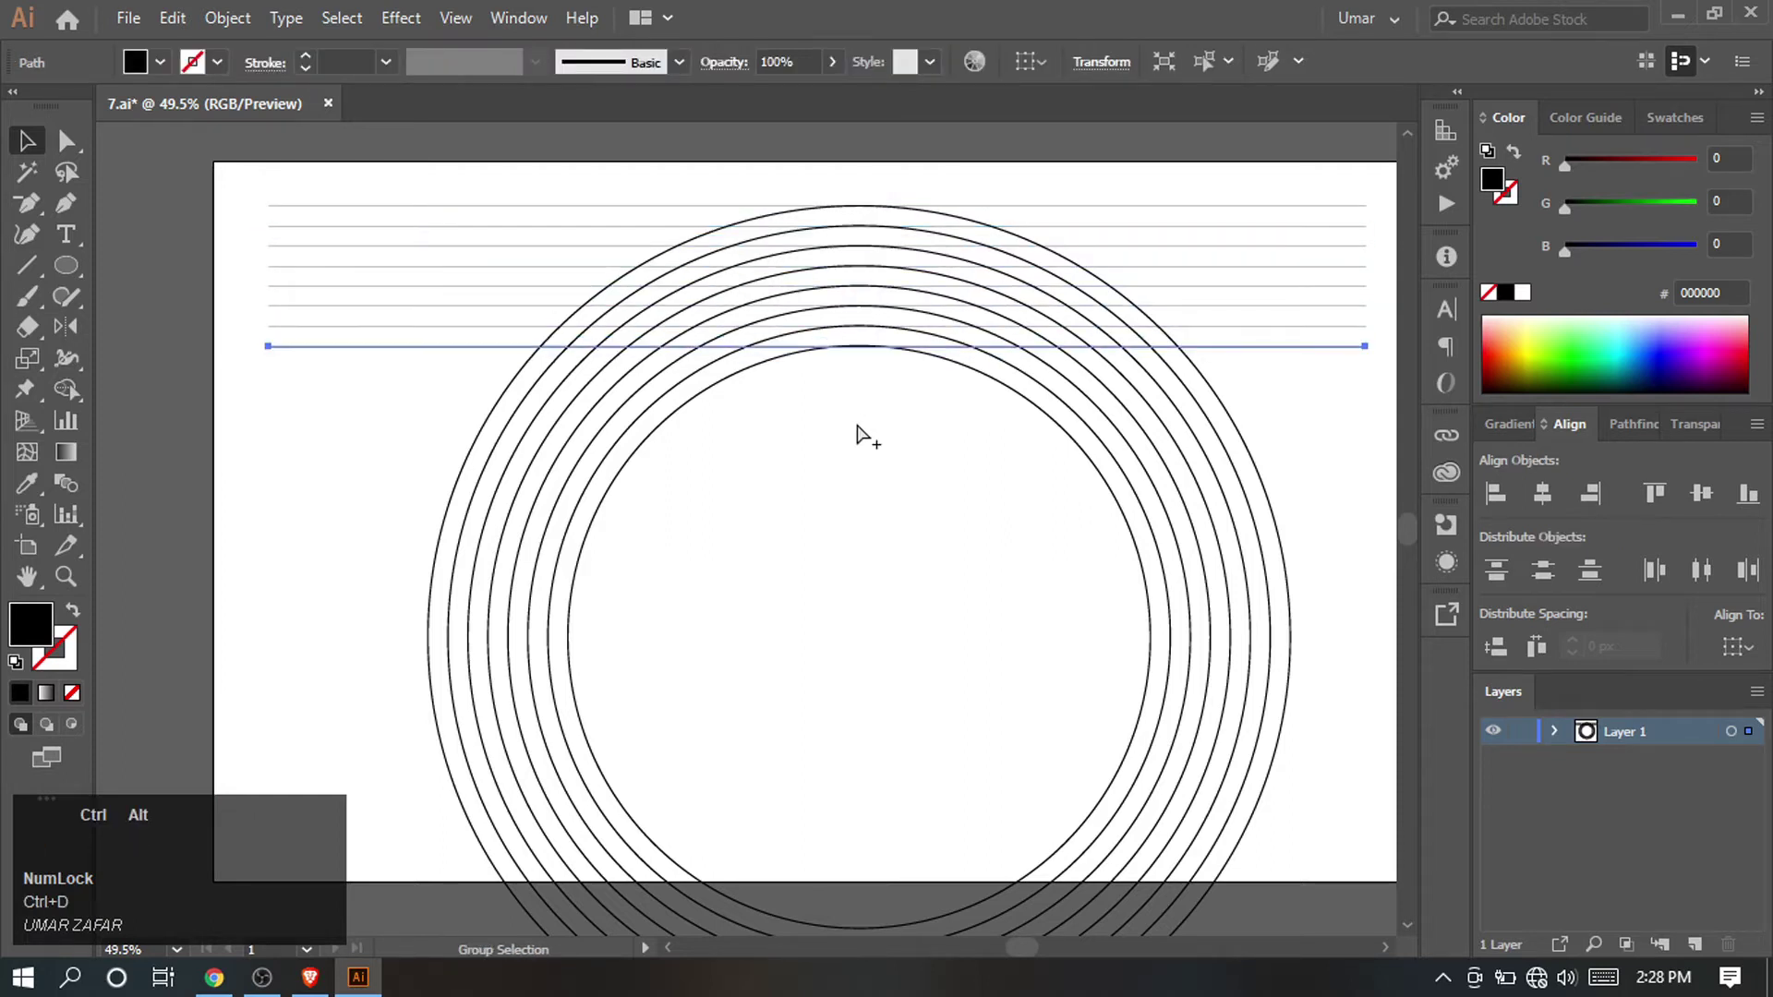
Zoom in on the ring tops and start the vertical line at the artboard's left edge.
scroll(up, 3)
key(ctrl+space)
click(906, 374)
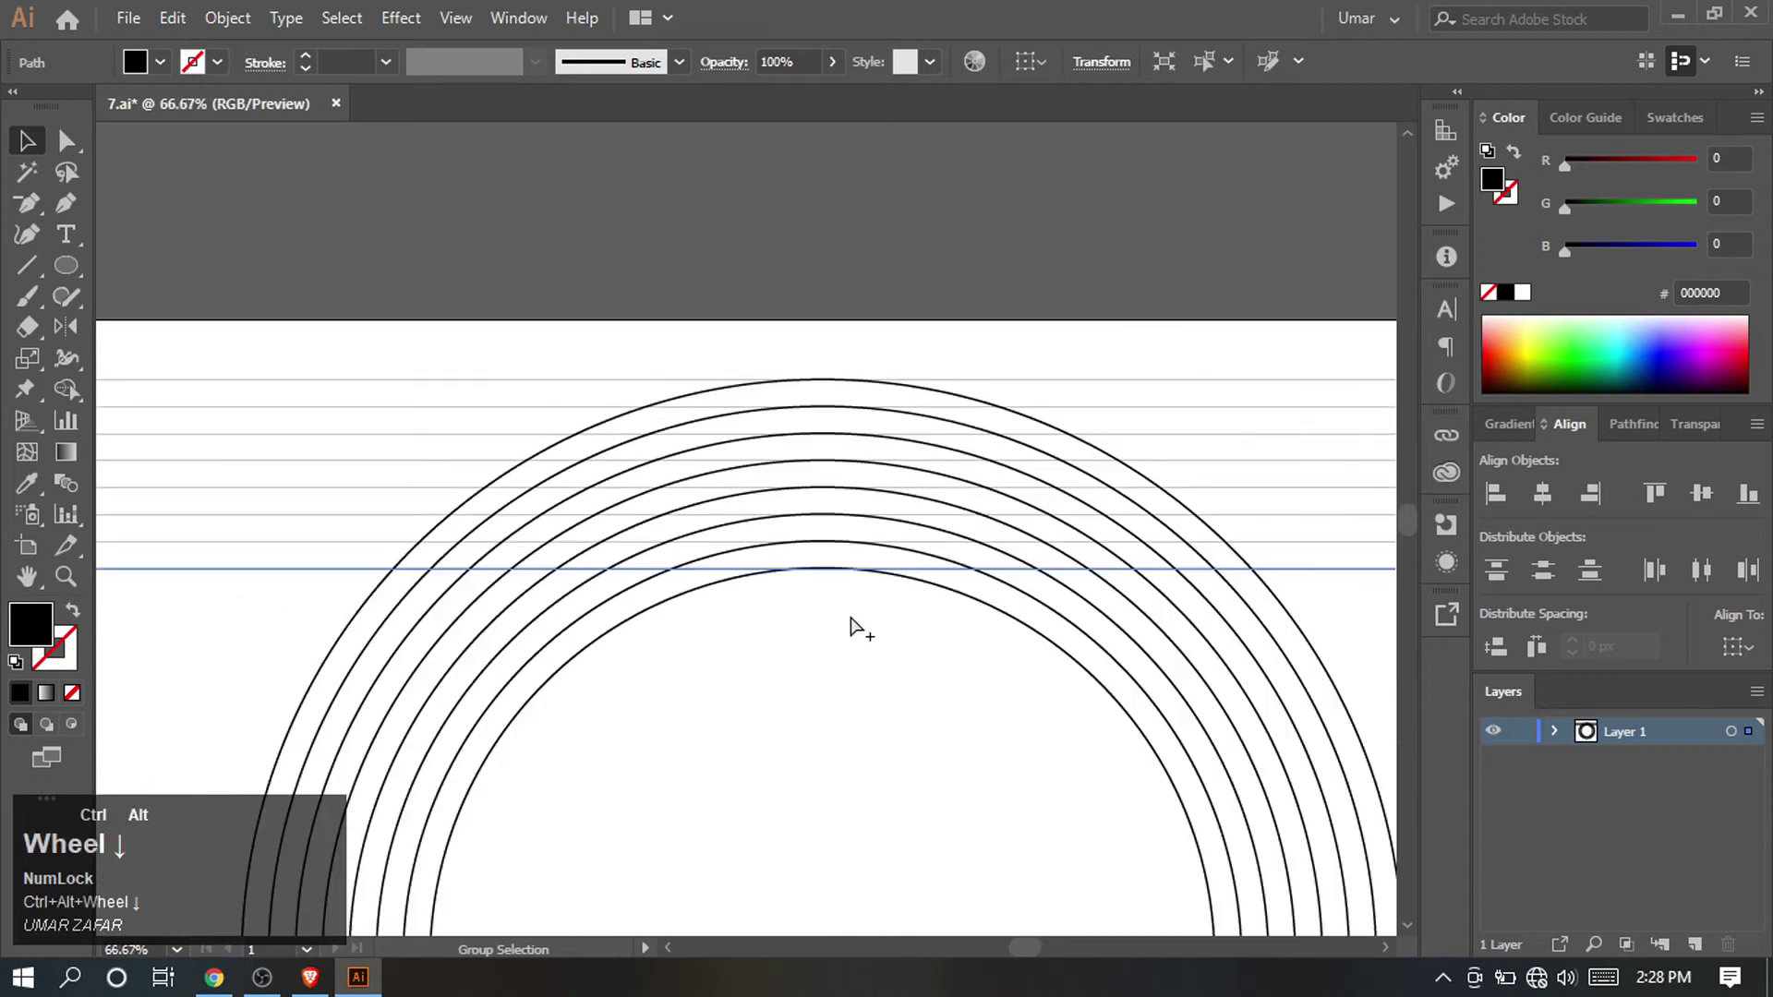
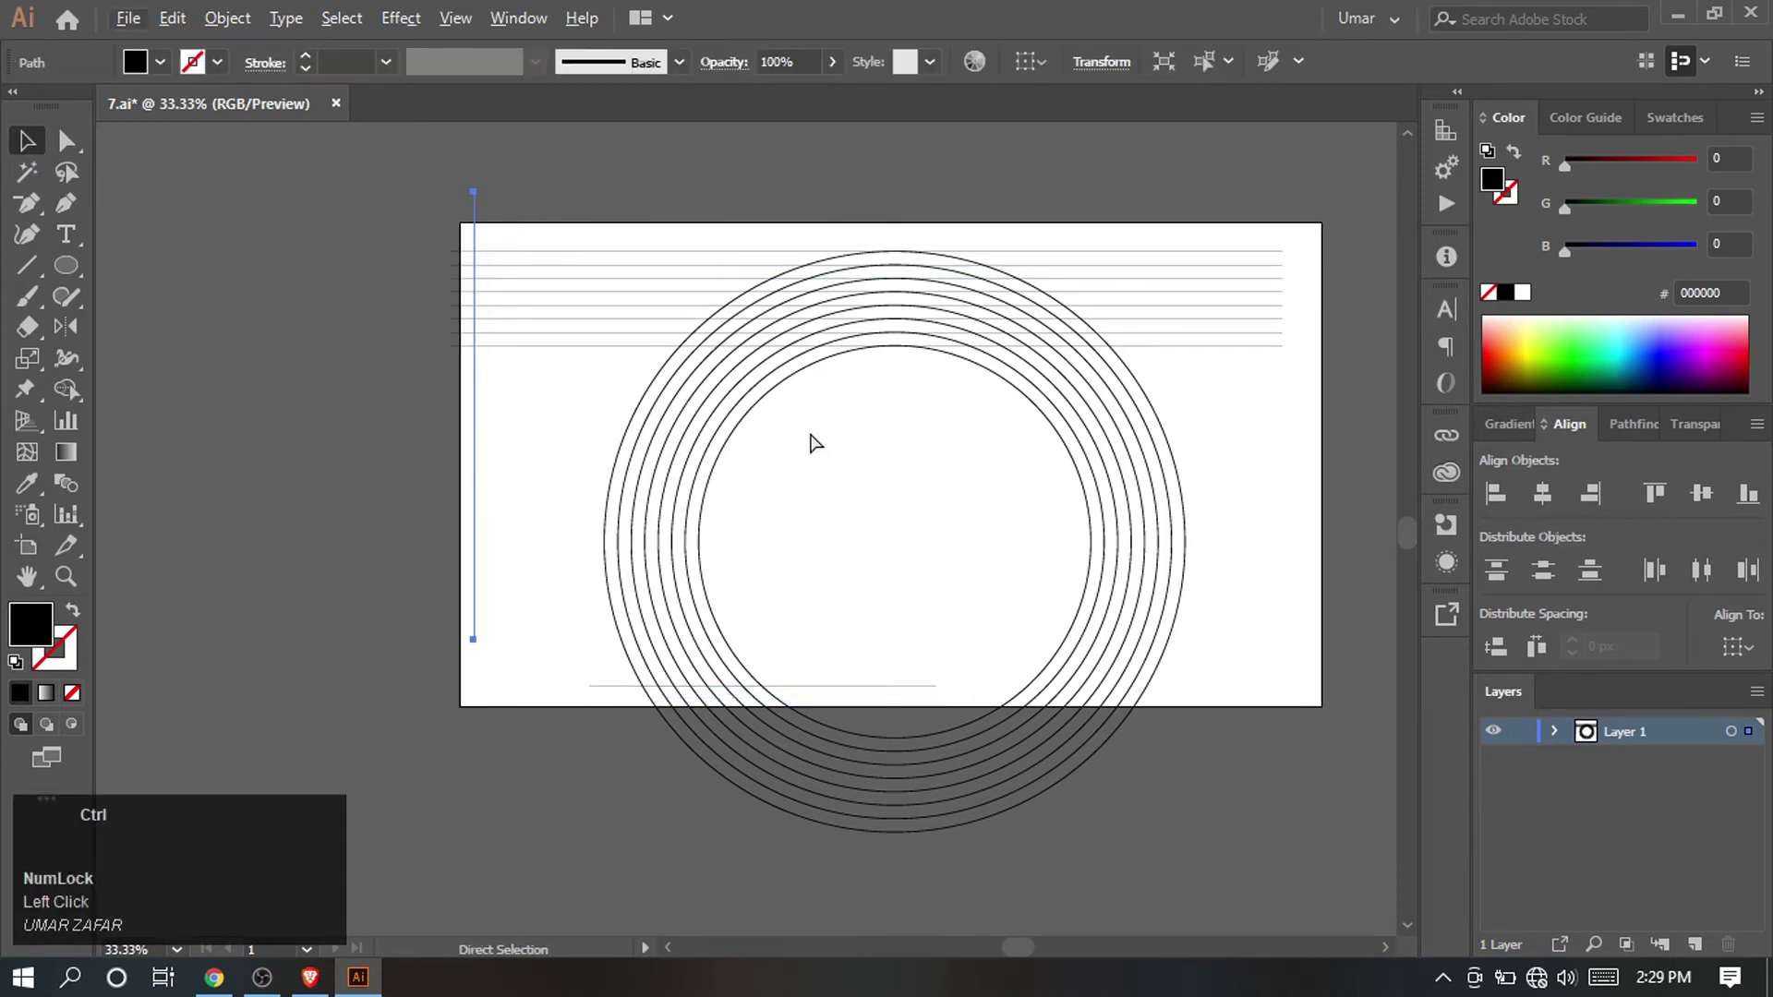
Alt-drag a copy of the left-edge vertical line to the centre of the rings.
scroll(up, 3)
key(ctrl+space)
click(921, 395)
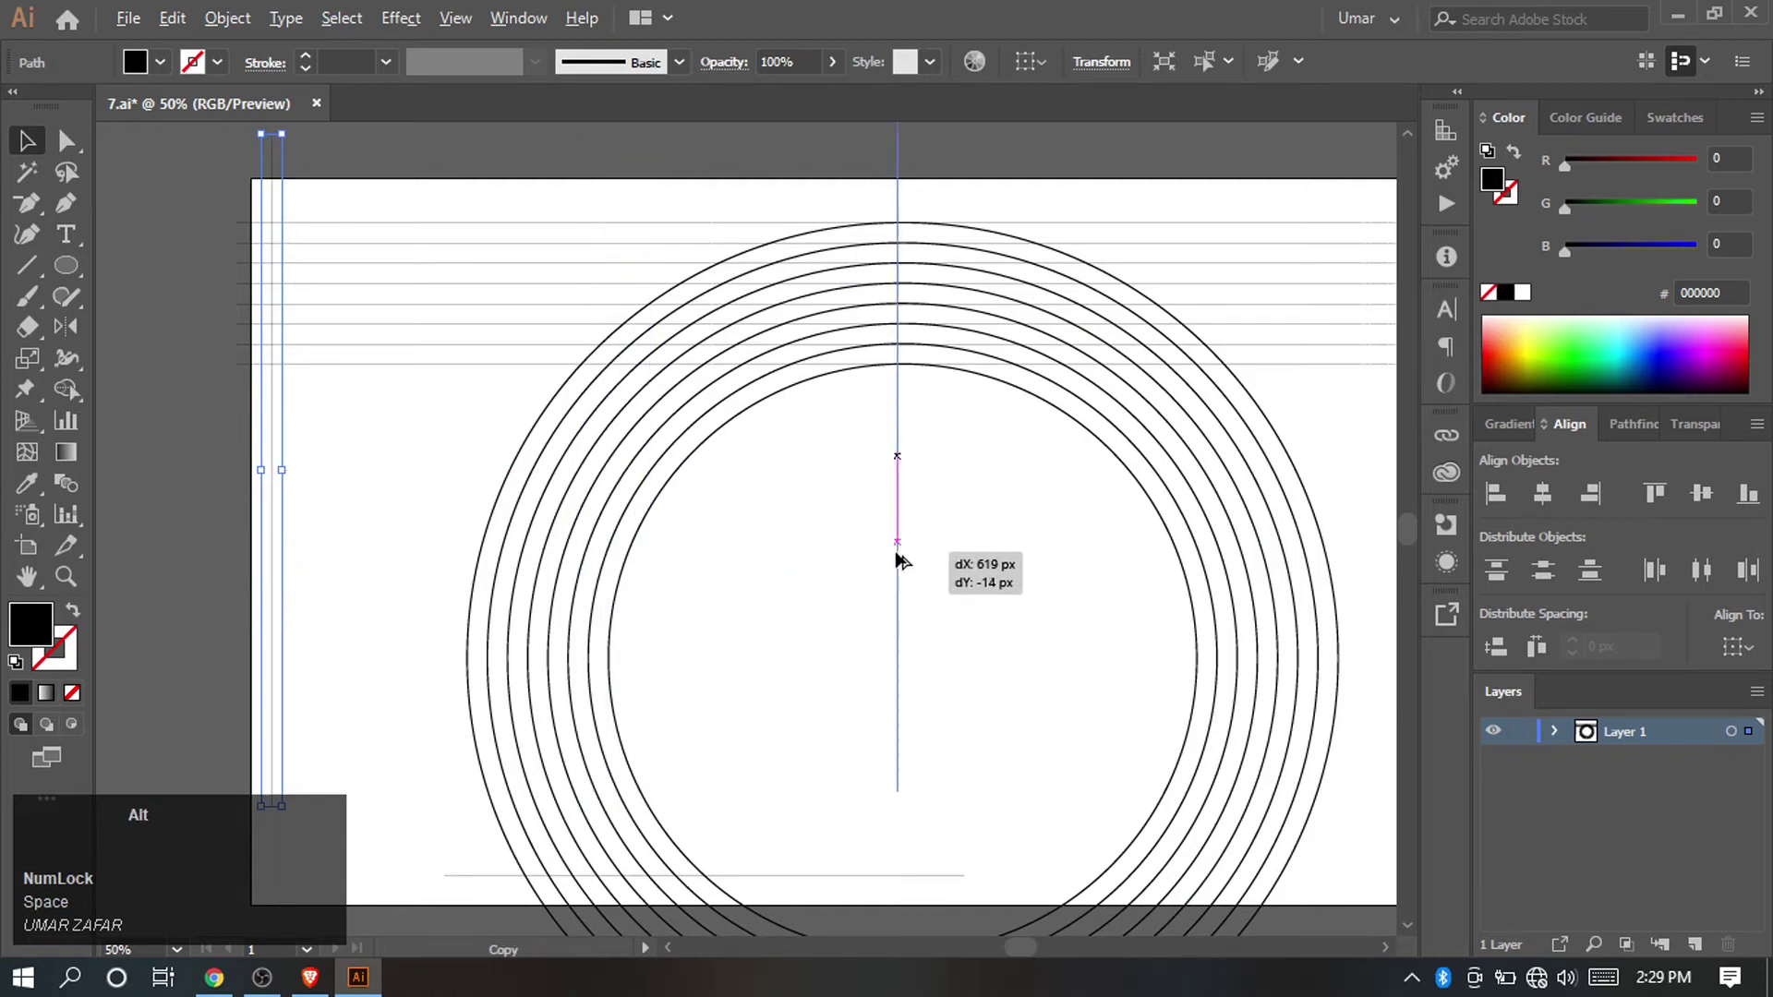
scroll(up, 3)
key(ctrl+space)
click(910, 436)
scroll(down, 3)
key(ctrl+space)
click(967, 608)
Delete the extra duplicate vertical line and select every line and ring on the artboard.
scroll(down, 3)
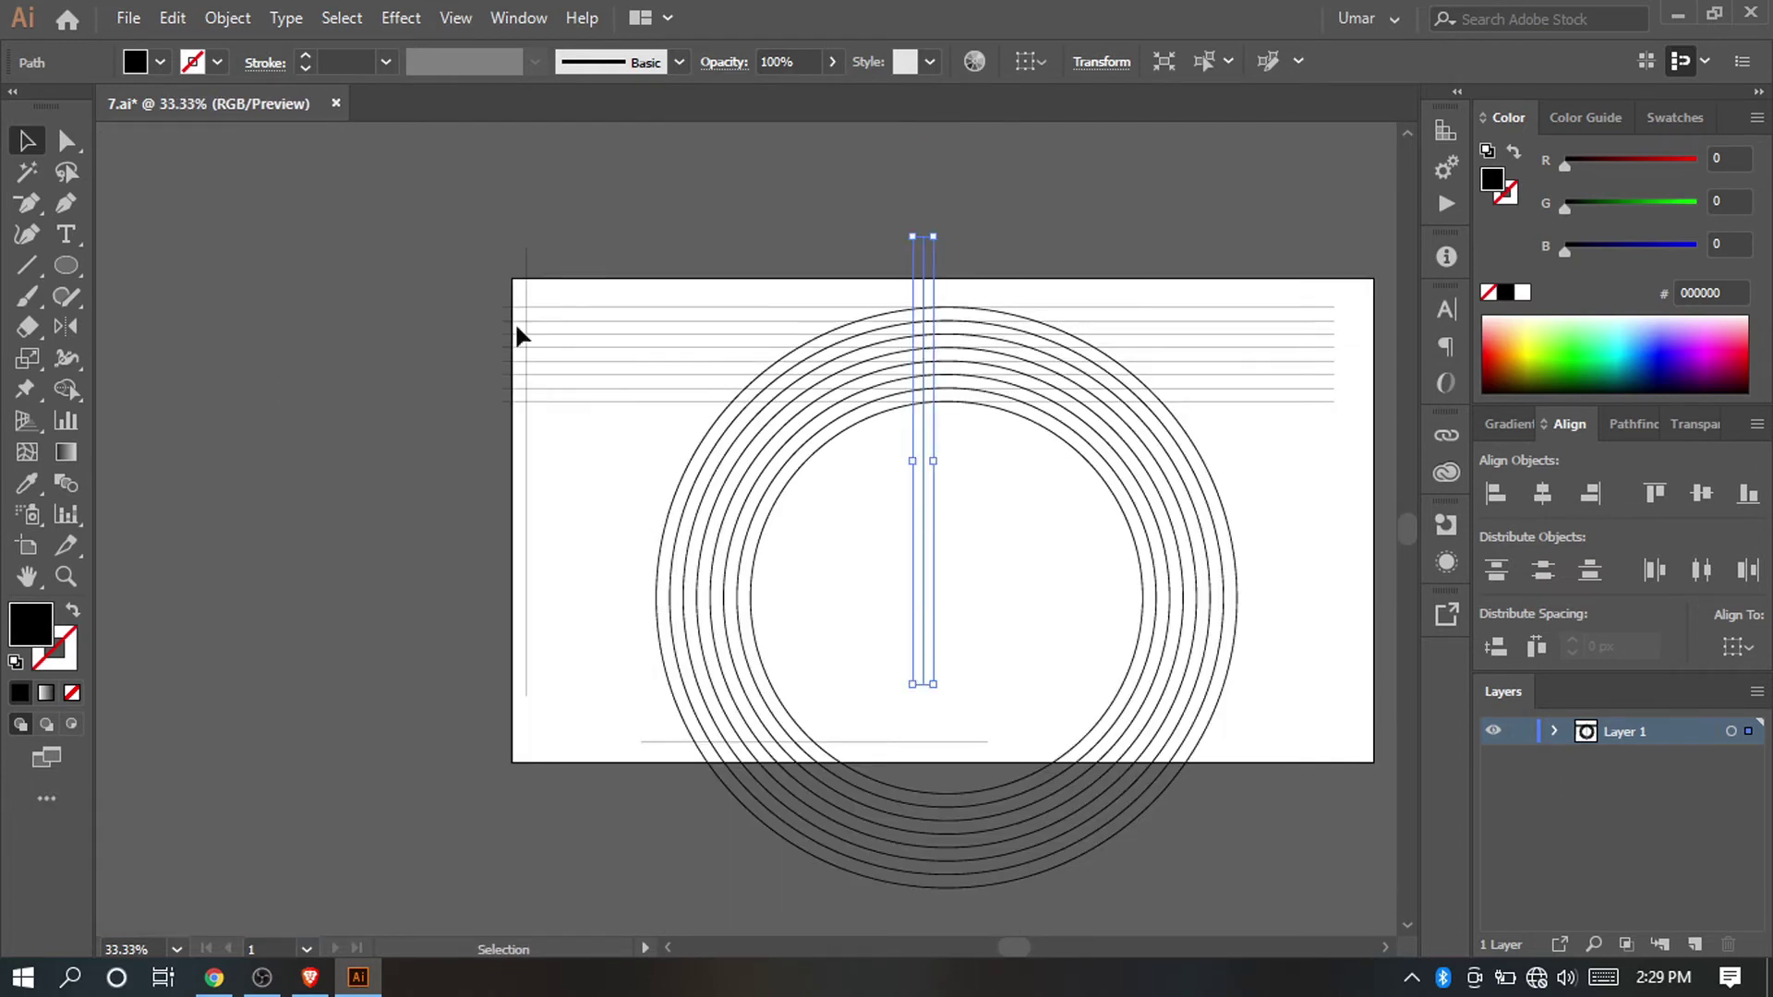
click(648, 526)
key(ctrl+0)
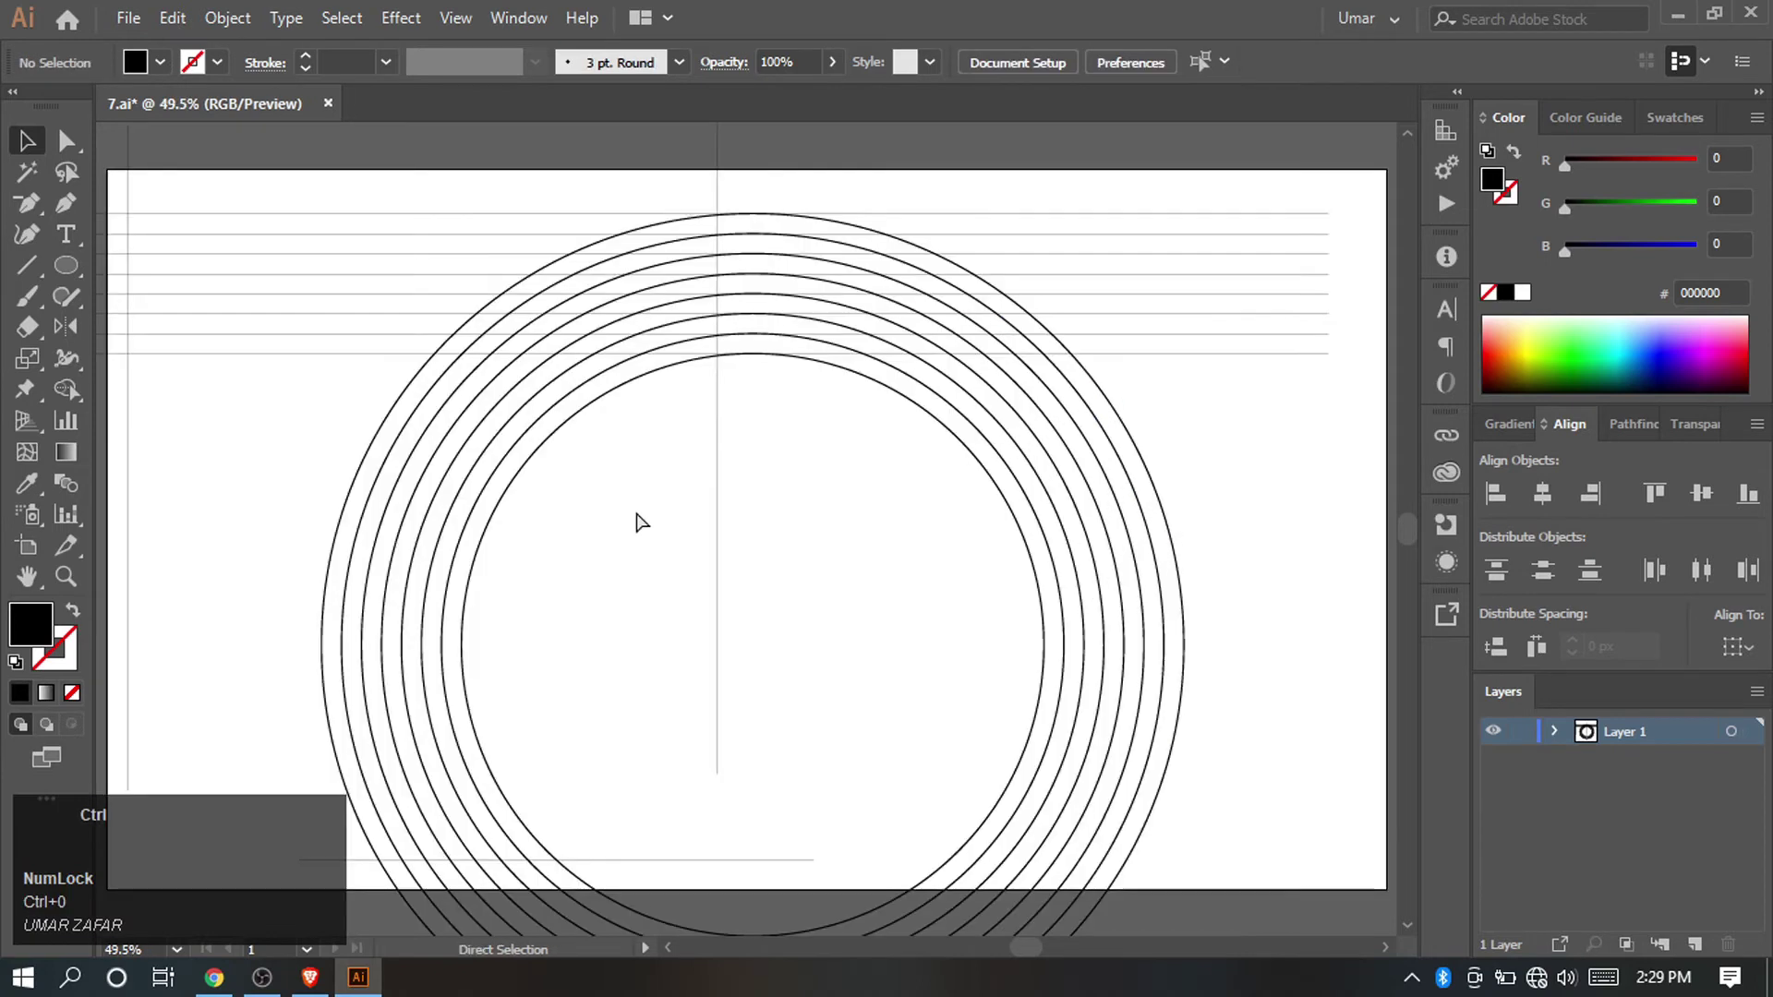
key(ctrl+0)
key(ctrl+a)
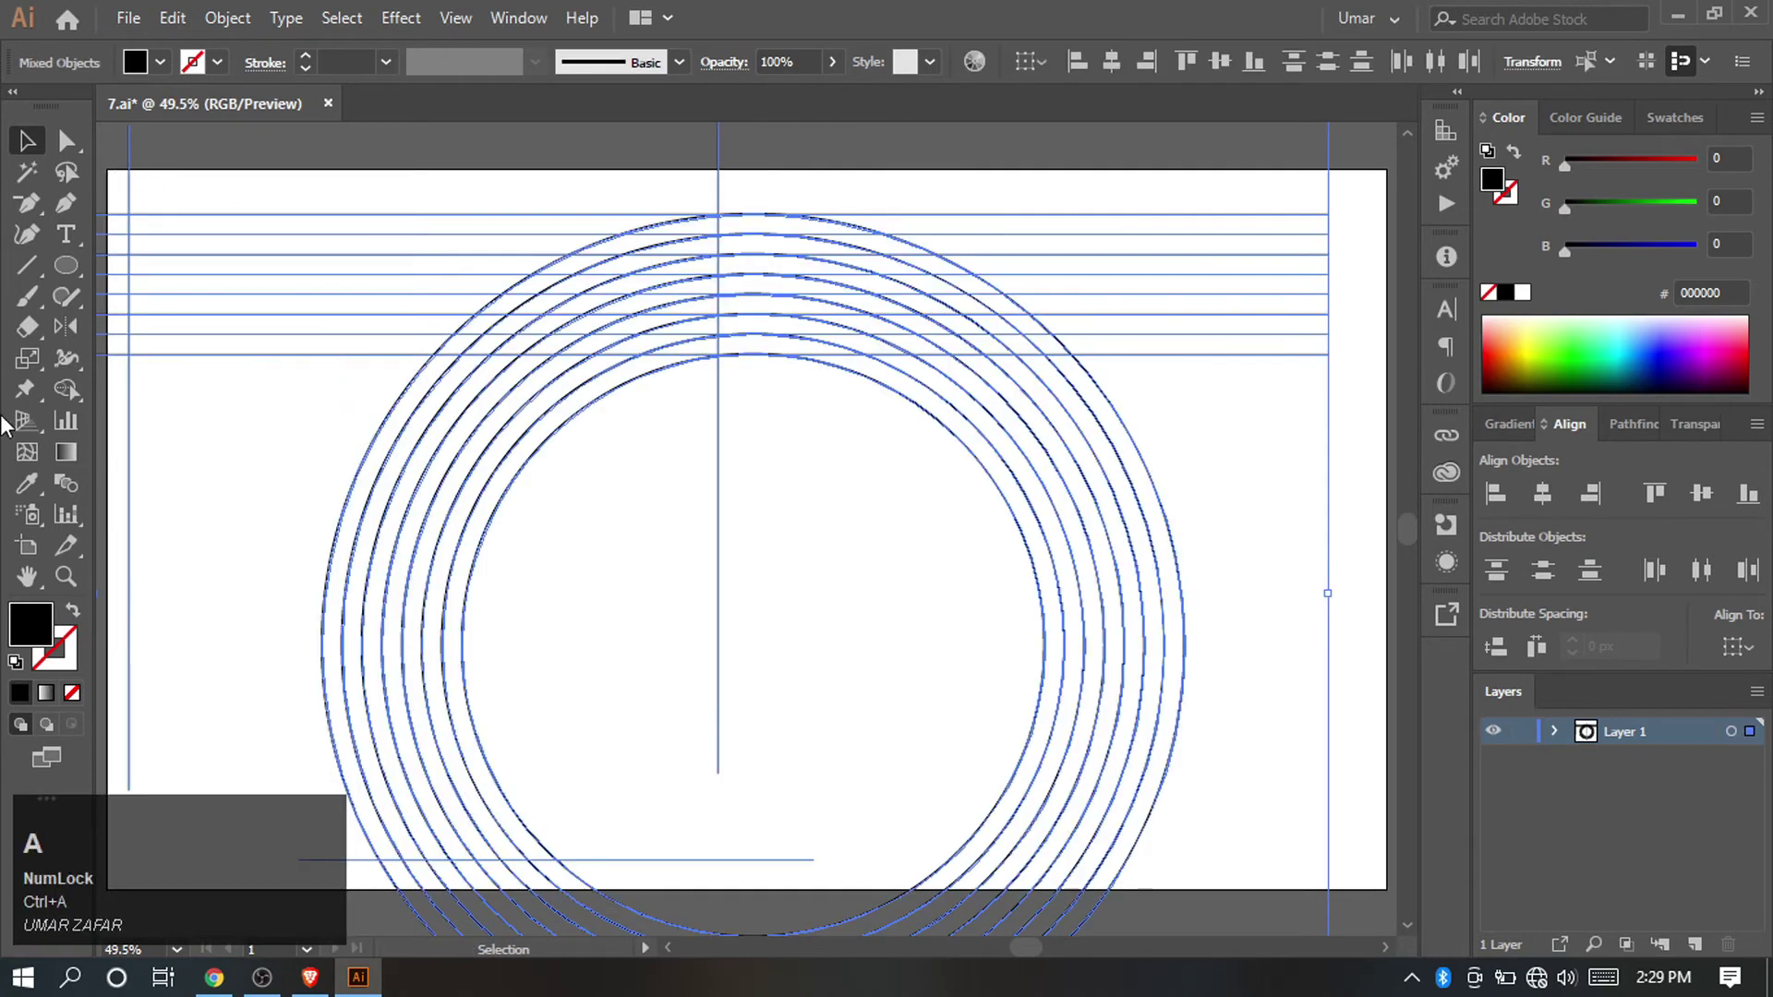
Use Shape Builder to merge four black stripes into a 7 and Alt-click away the unused pieces.
click(67, 394)
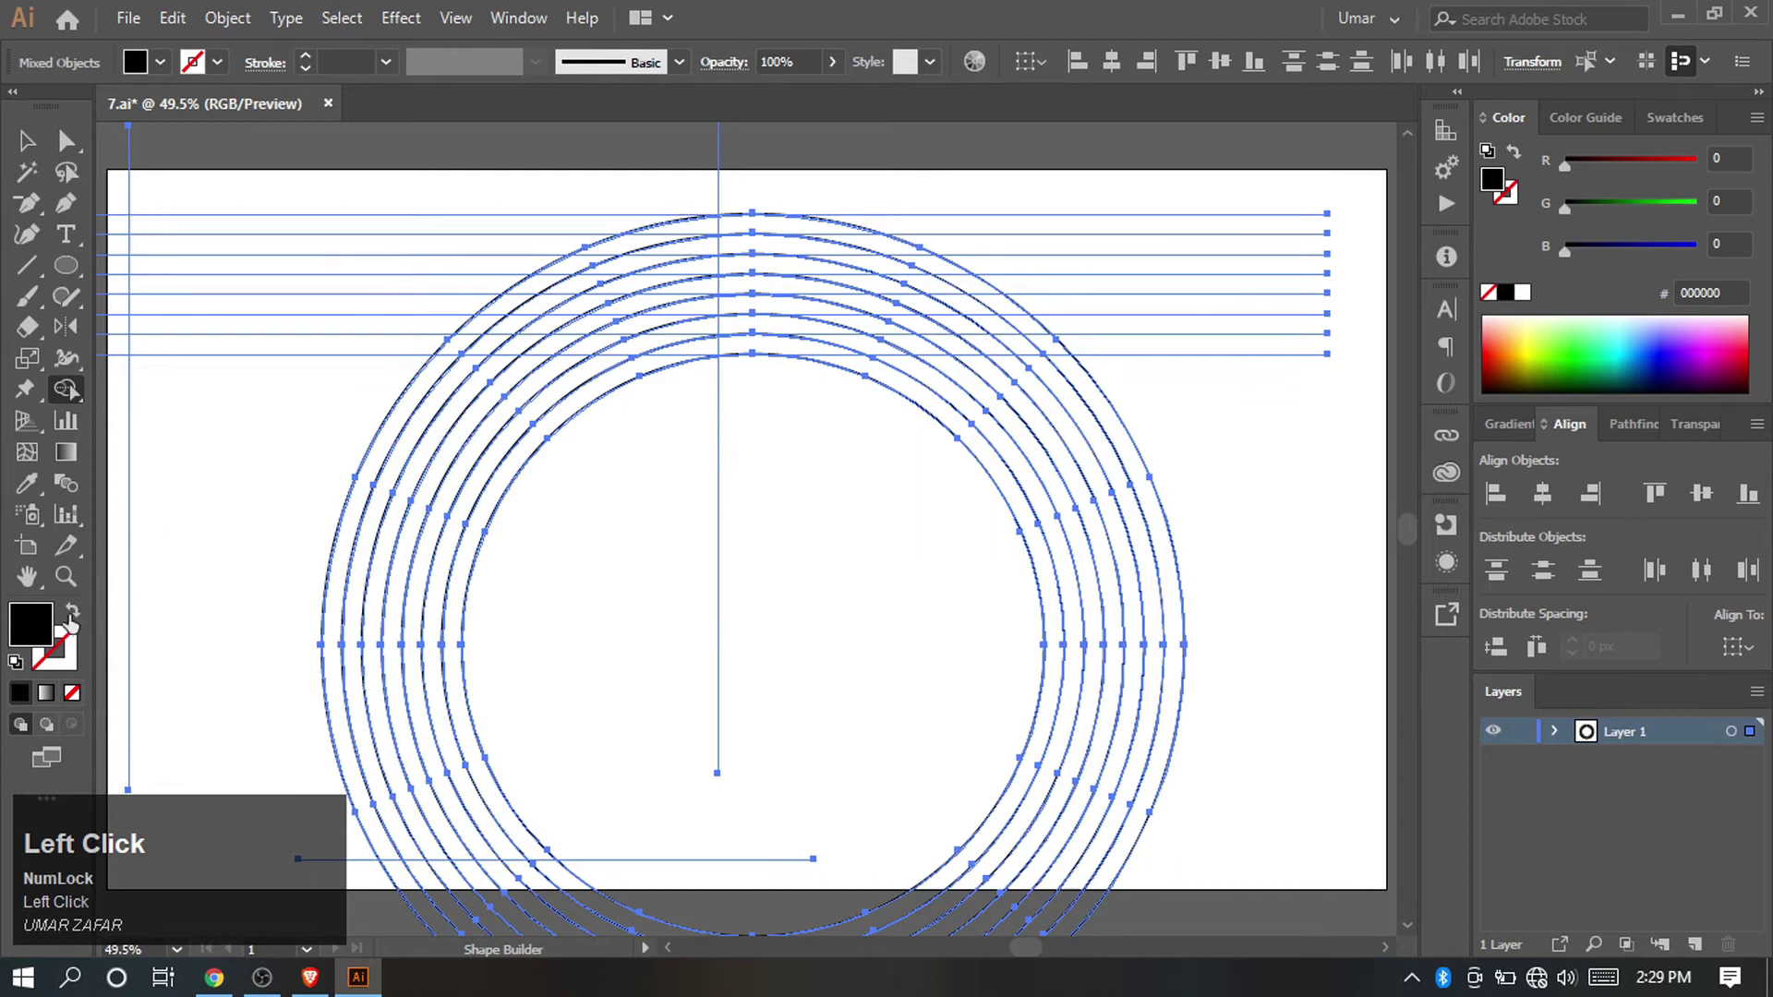
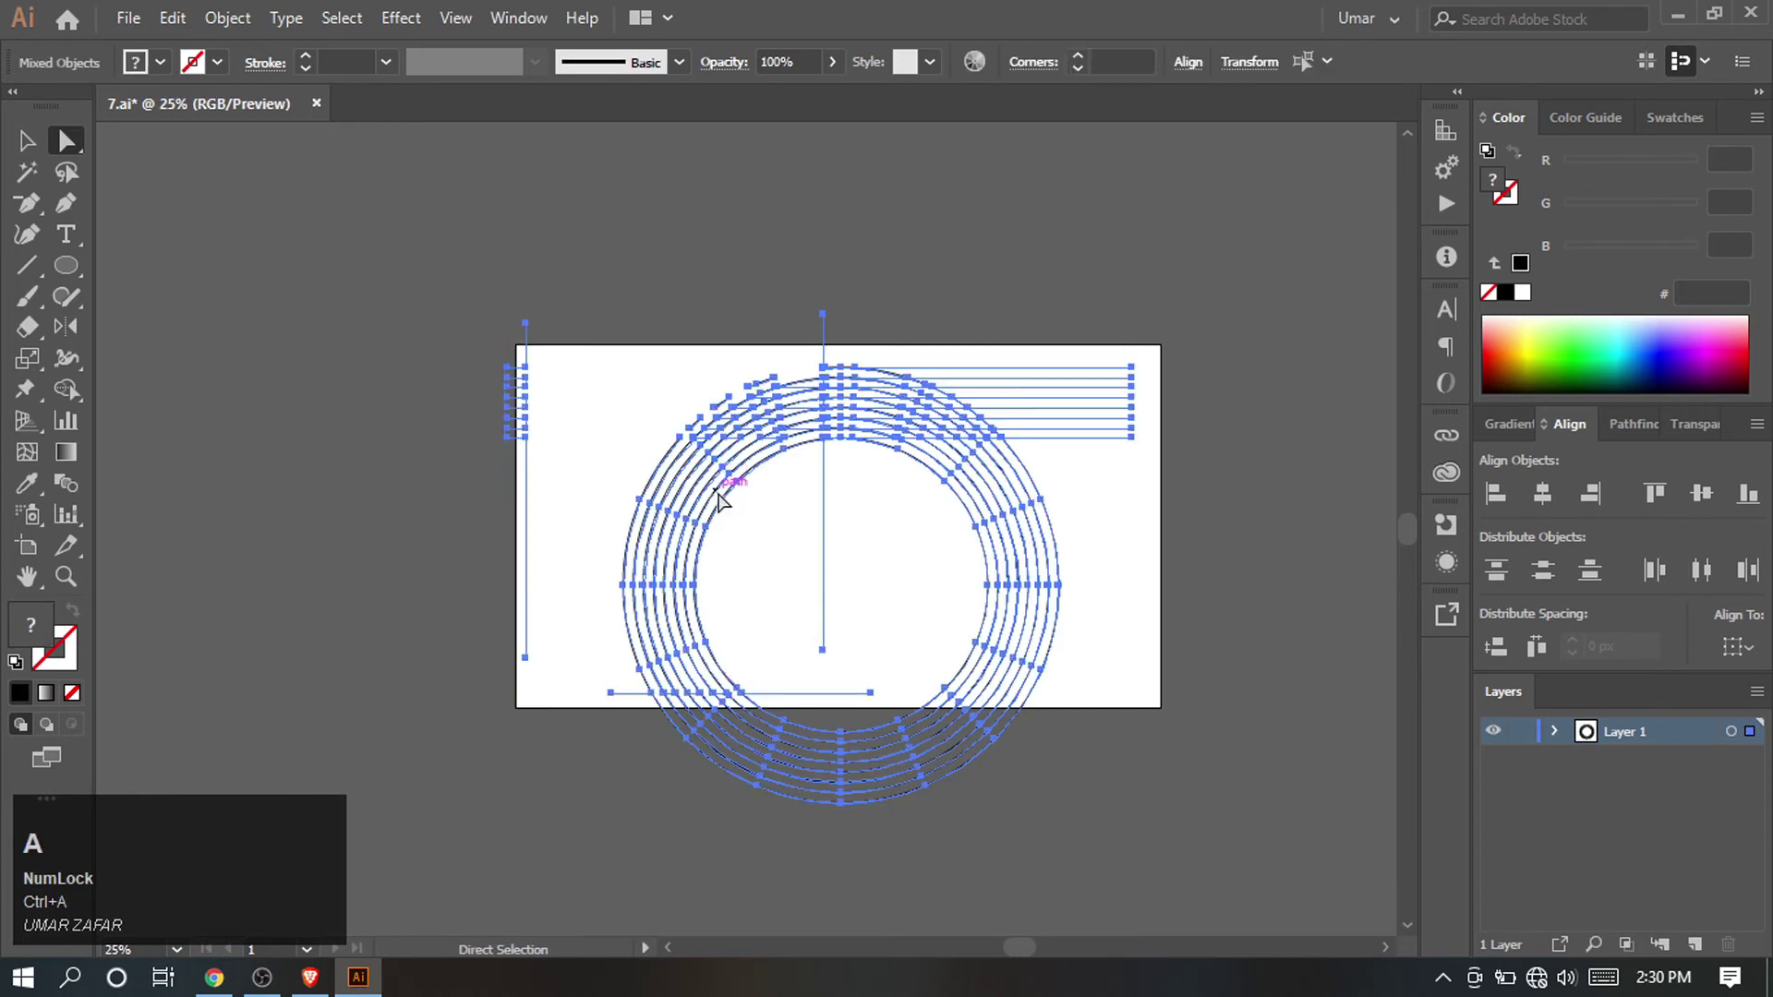
key(ctrl+0)
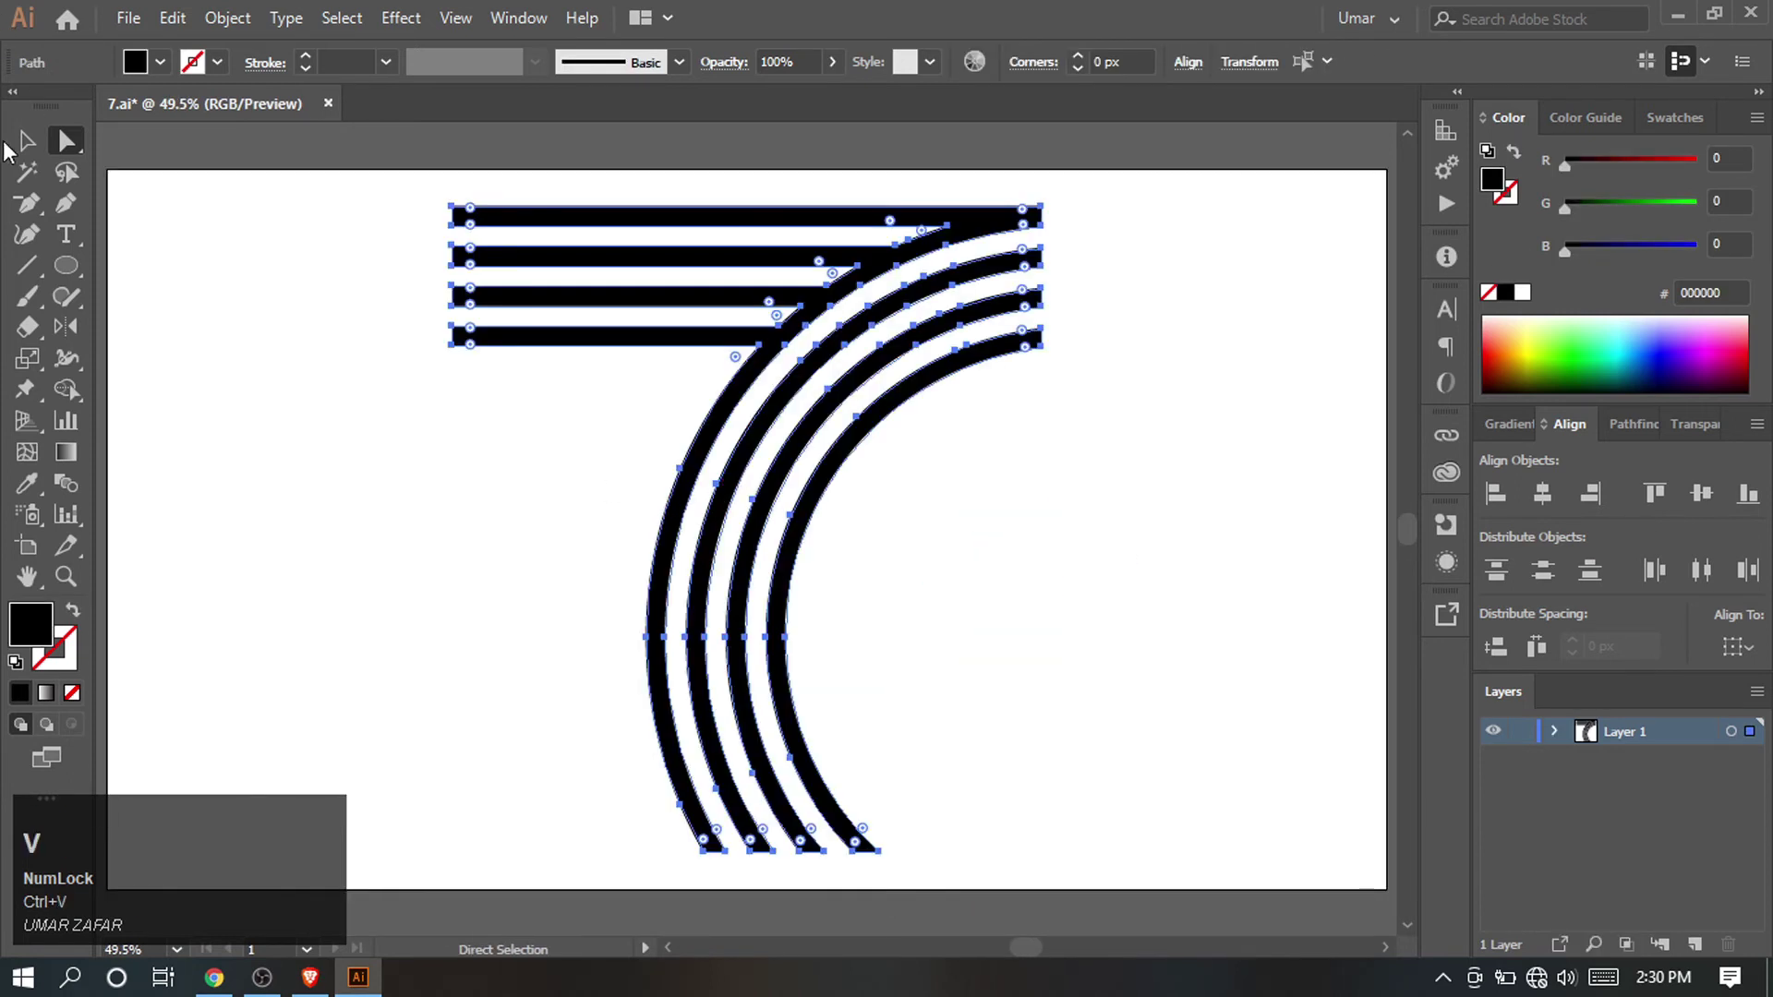
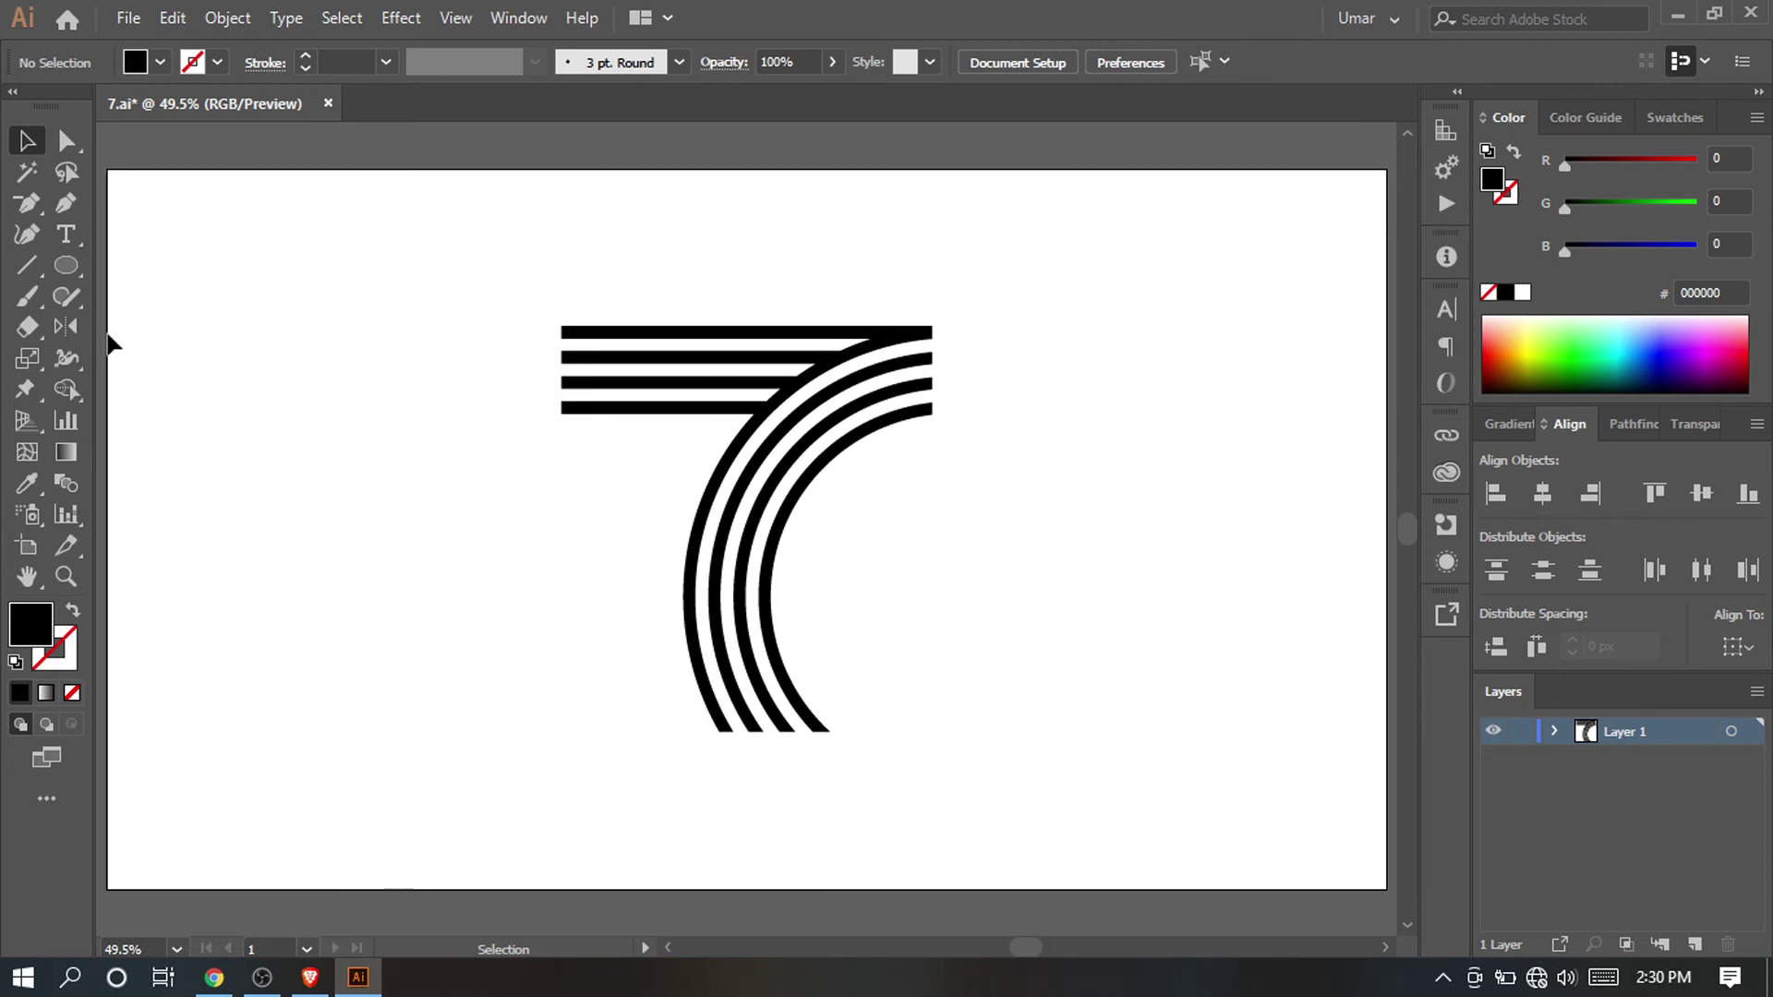
Add a maroon rectangle behind the artwork, lock it, fill the 7's stripes peach and preview full screen.
drag(68, 280, 35, 145)
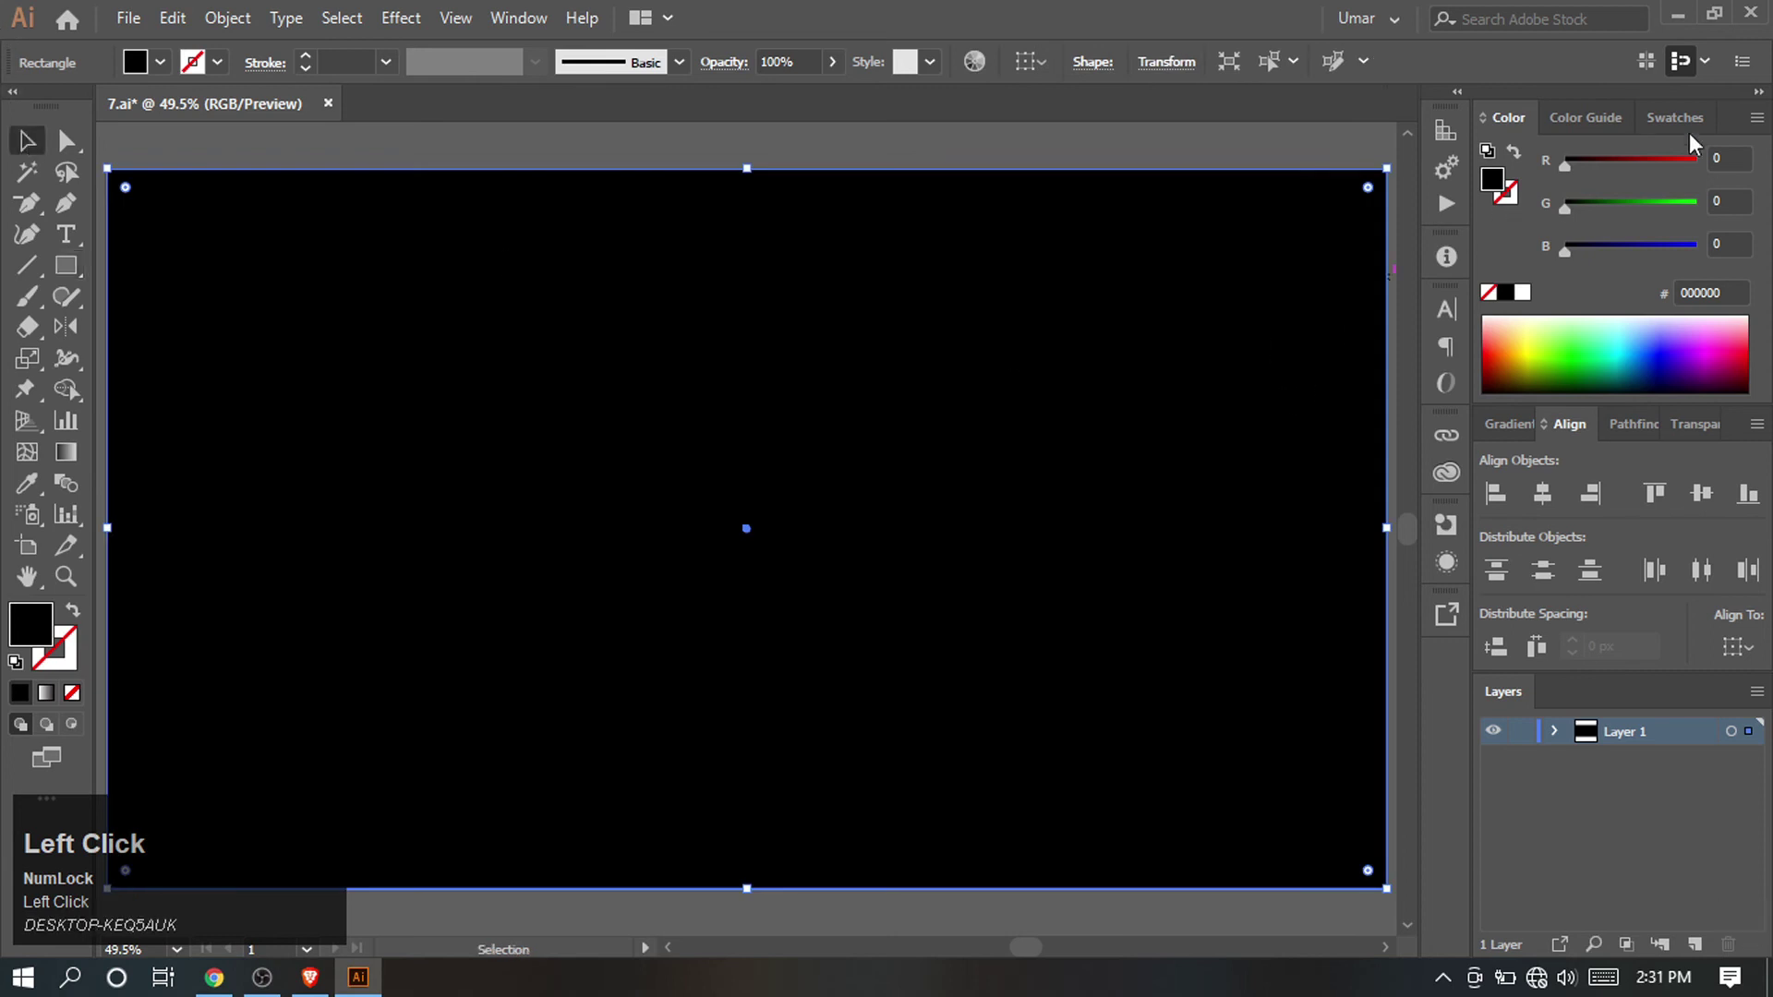
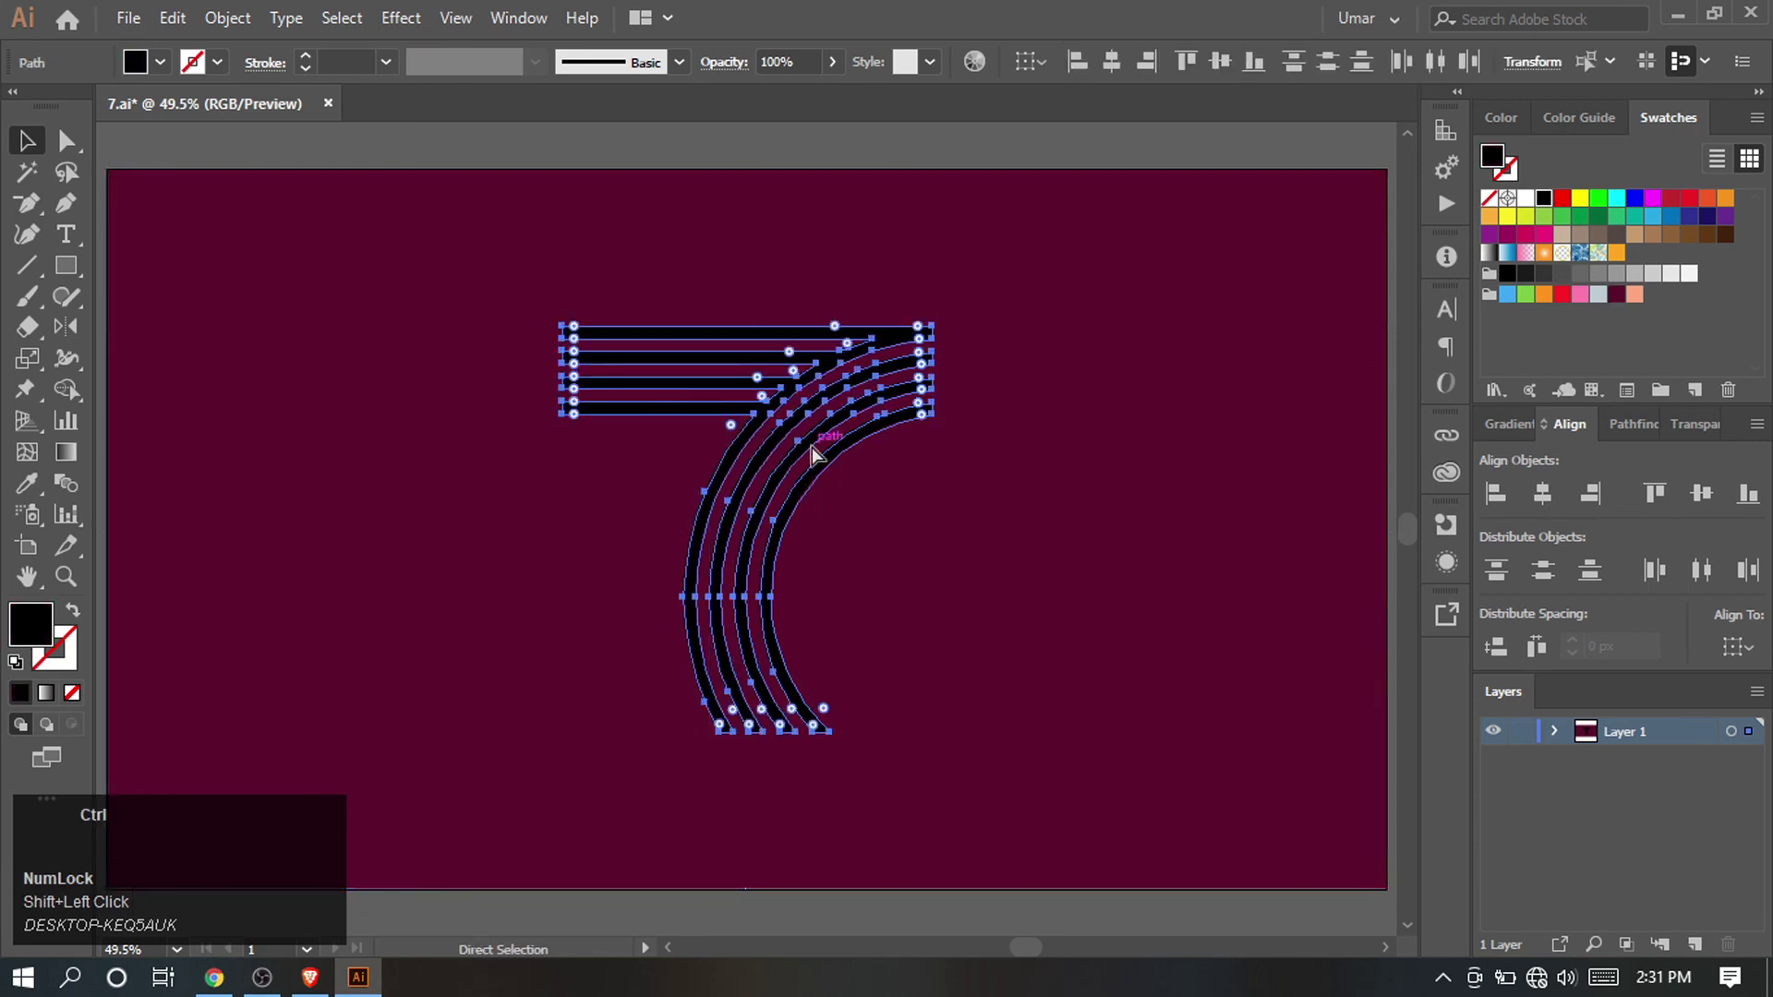
key(ctrl+g)
click(1639, 308)
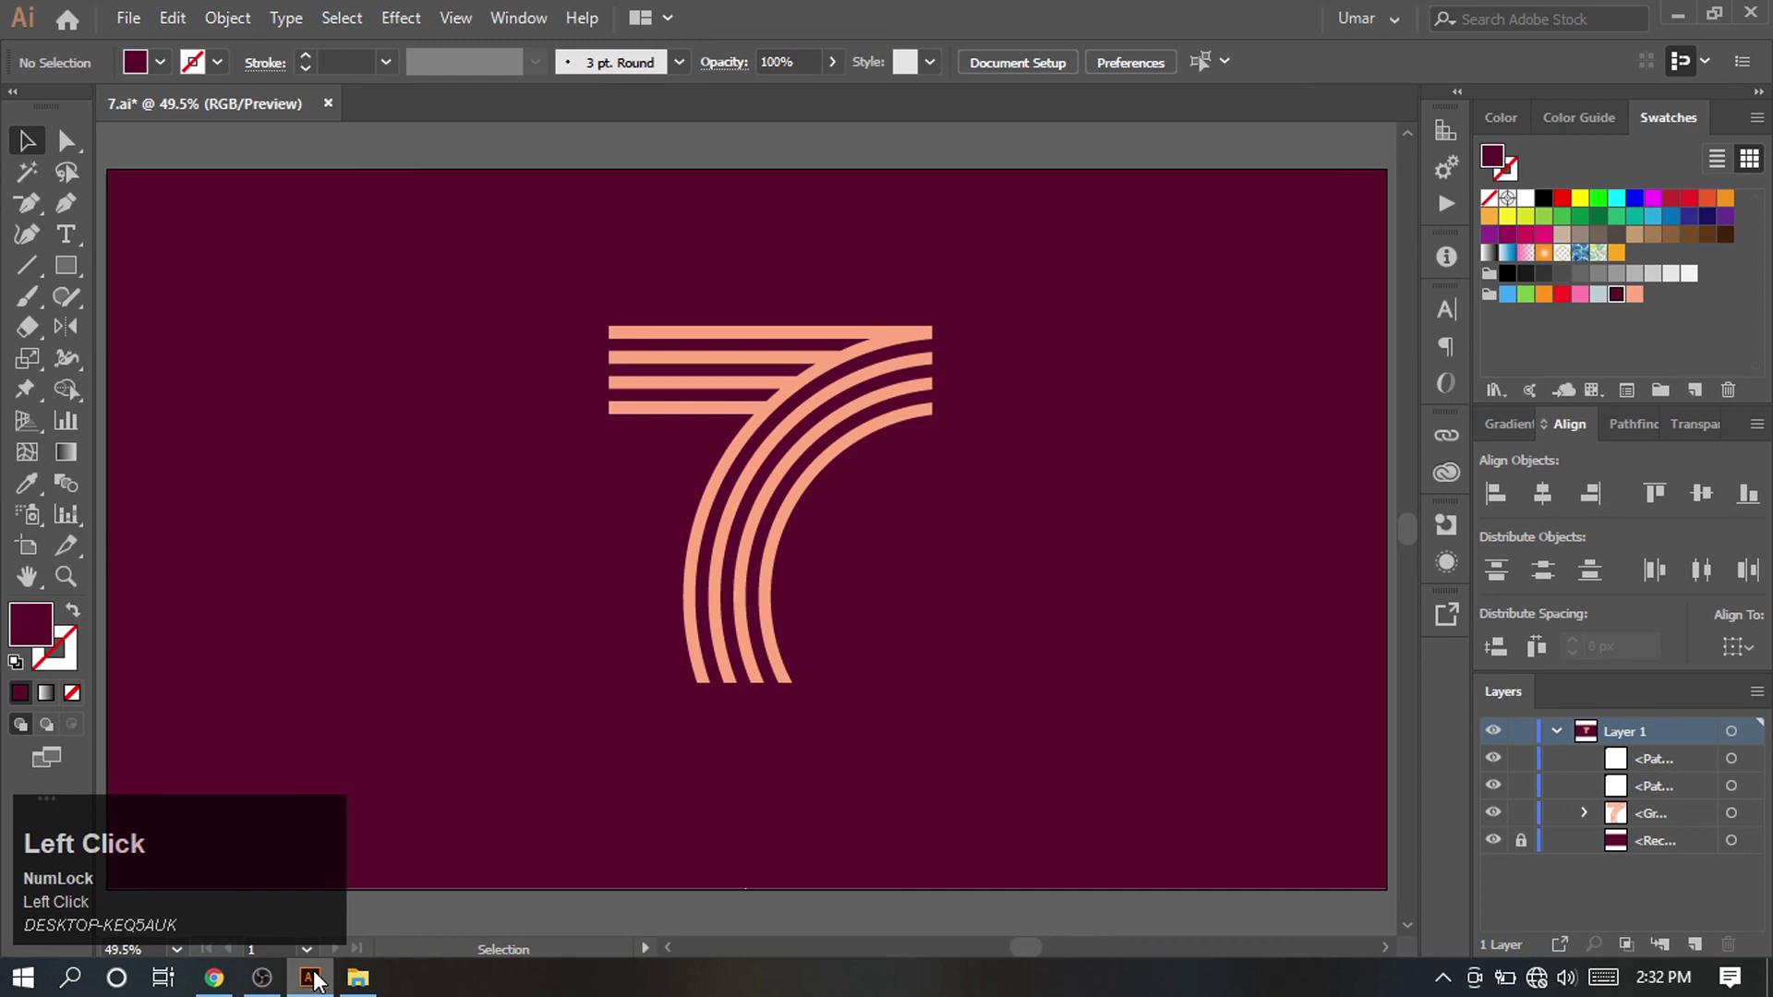
click(697, 623)
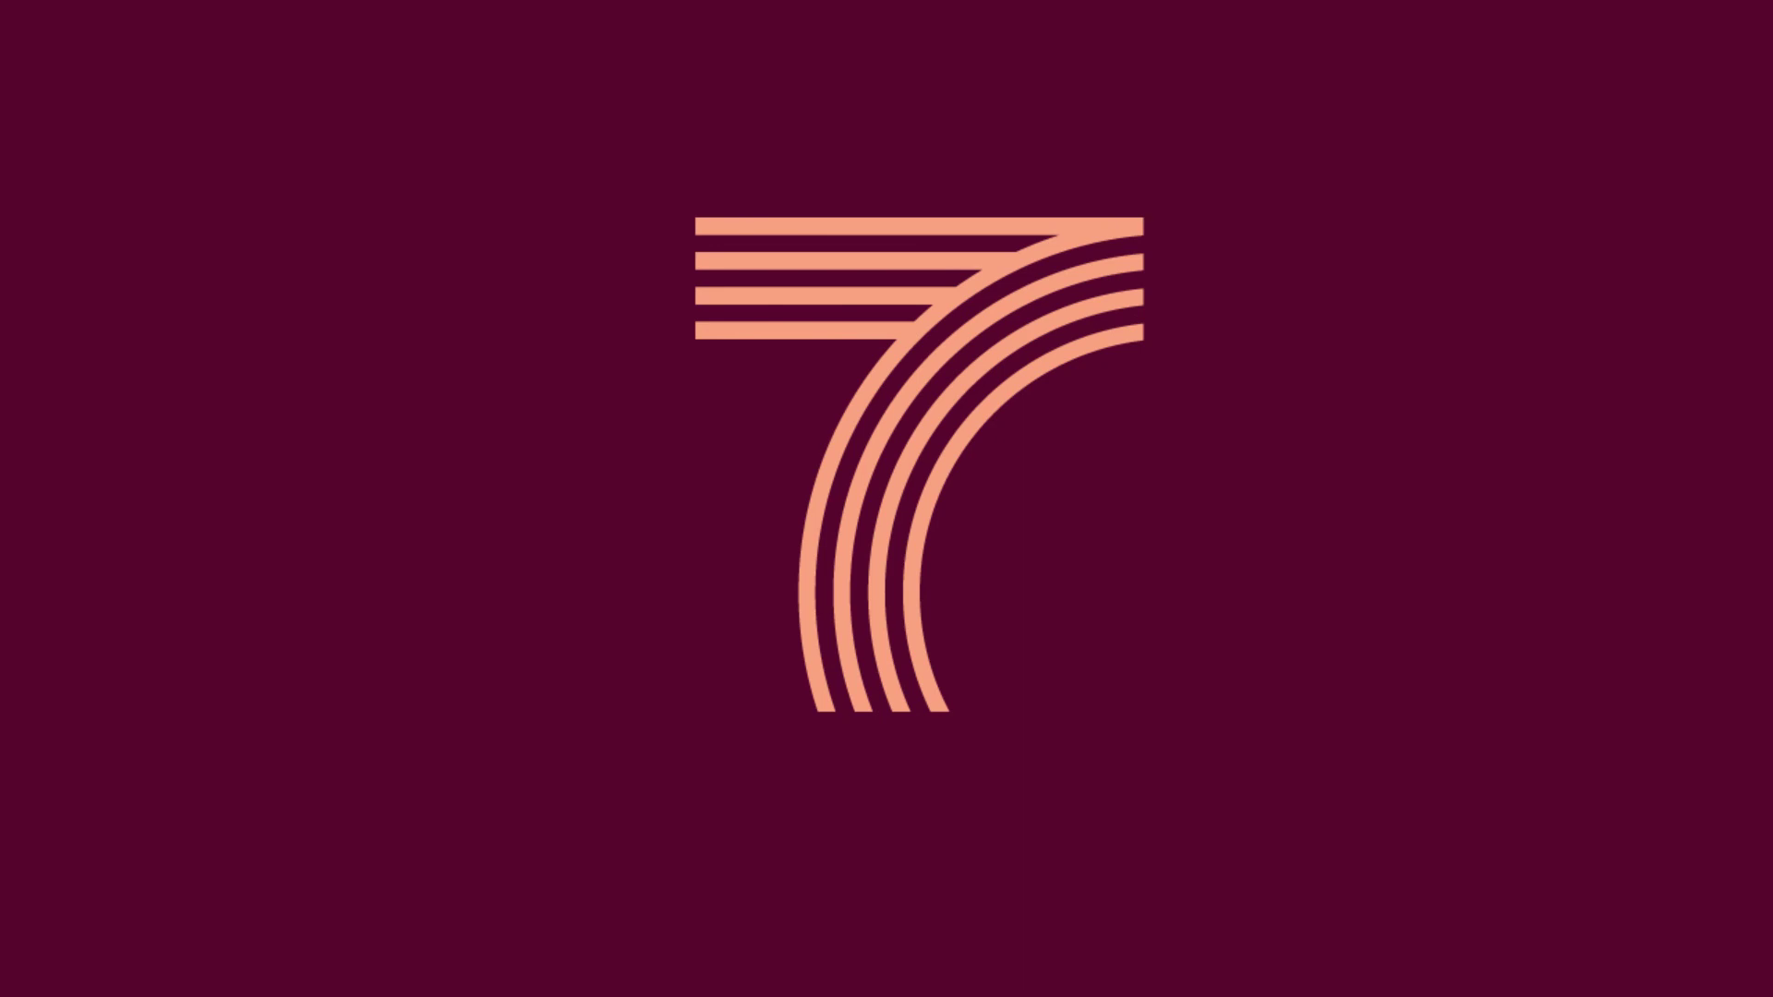